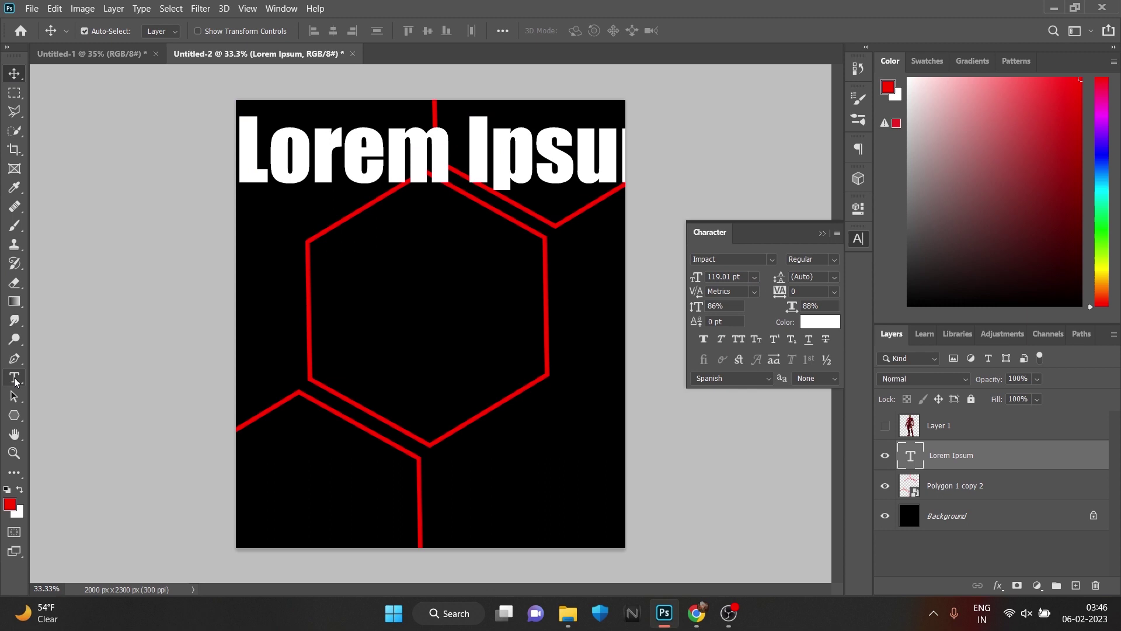
# Delete the Lorem Ipsum placeholder and scale the Iron Man figure up over the hexagons with Free Transform.
pyautogui.press('Right')
pyautogui.press('BackSpace')
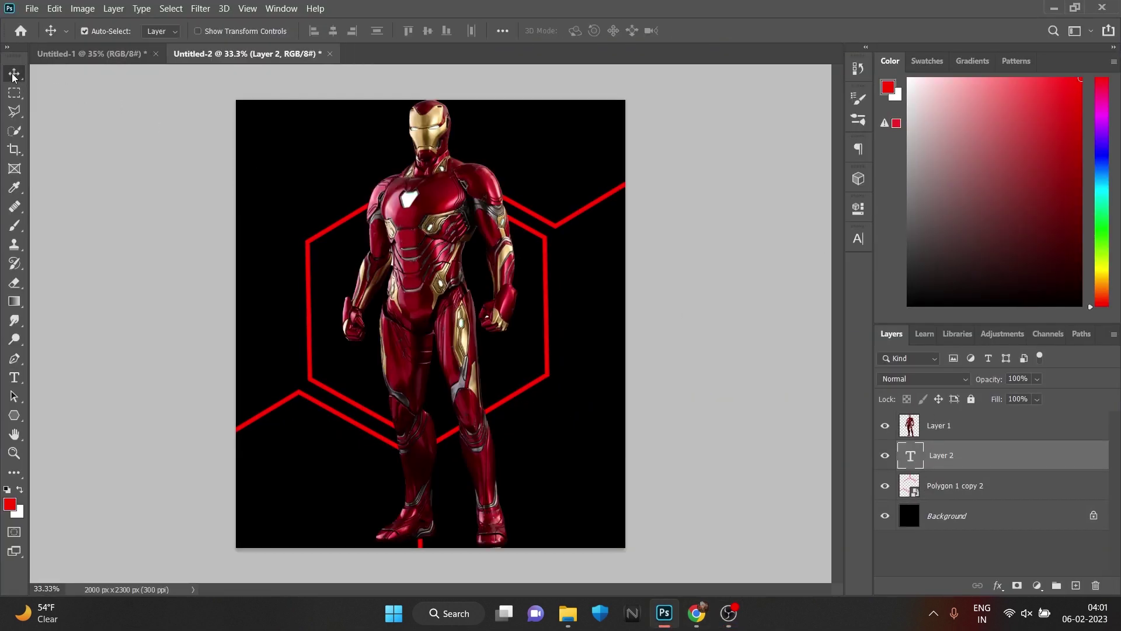
pyautogui.press('ctrl+t')
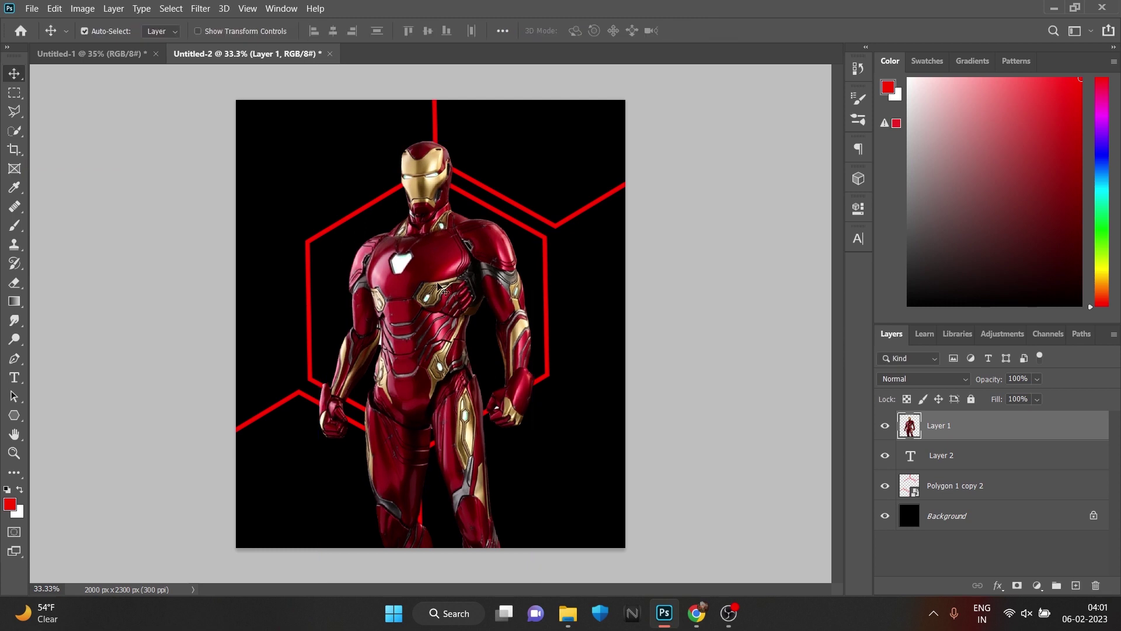
pyautogui.scroll(-3)
pyautogui.scroll(3)
pyautogui.scroll(3)
pyautogui.scroll(-3)
pyautogui.scroll(3)
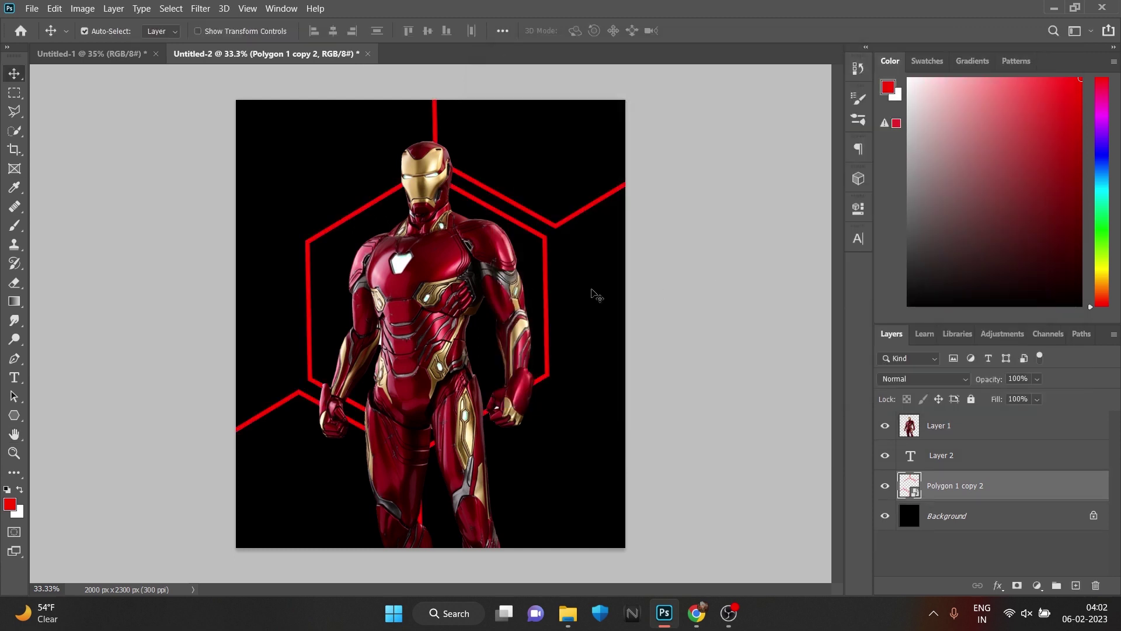
# Duplicate the hexagon outline, scale the copy slightly larger, and group the hexagon layers.
pyautogui.doubleClick(999, 495)
pyautogui.press('ctrl+j')
pyautogui.press('ctrl+t')
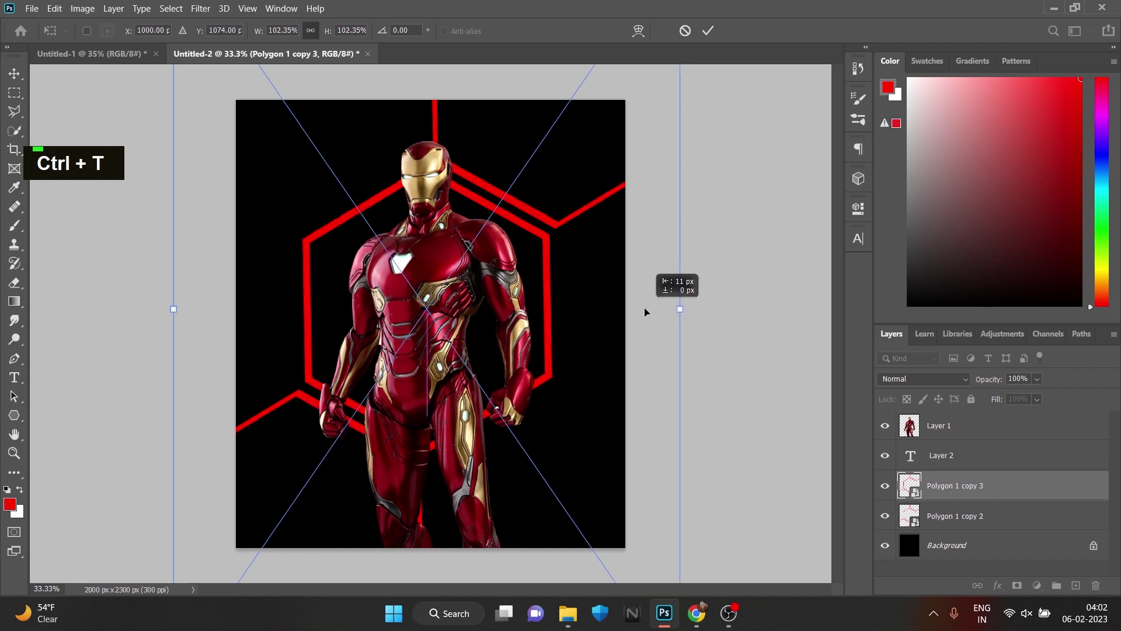
pyautogui.click(1017, 513)
pyautogui.press('ctrl+g')
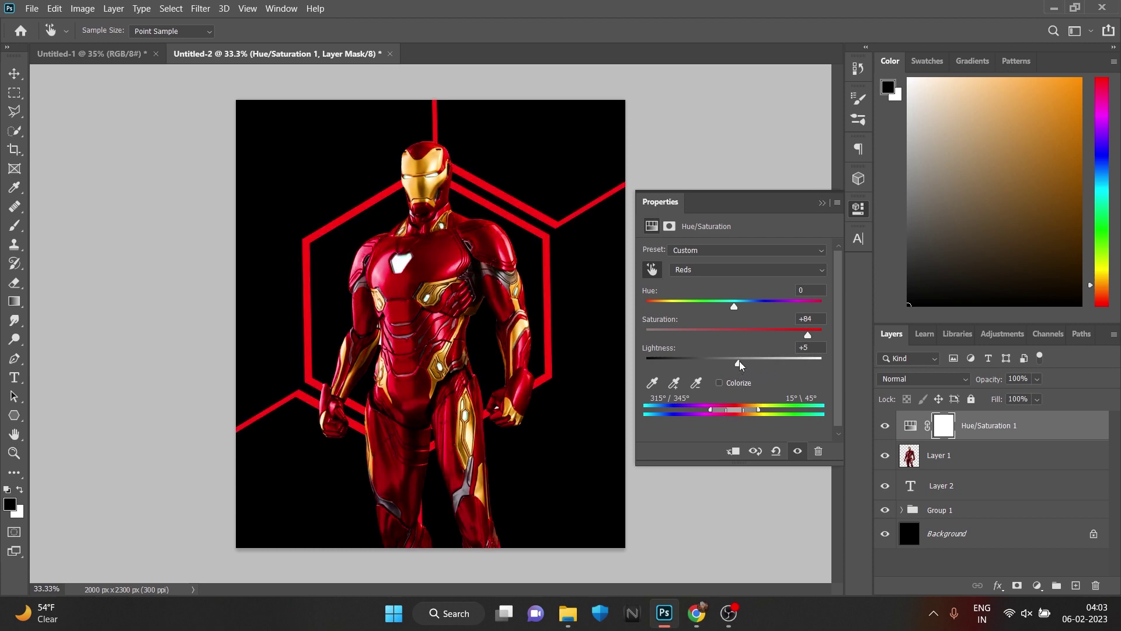
# Boost the figure's Reds and Yellows, merge to a Smart Object, and apply the Cutout filter.
pyautogui.press('ctrl+z')
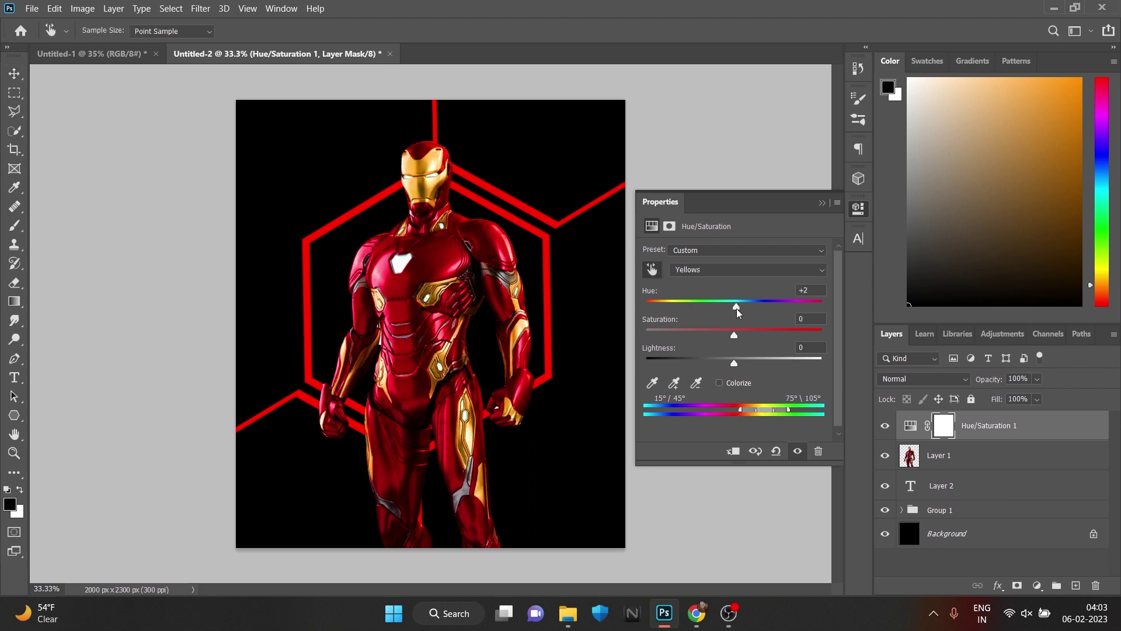
pyautogui.press('ctrl+z')
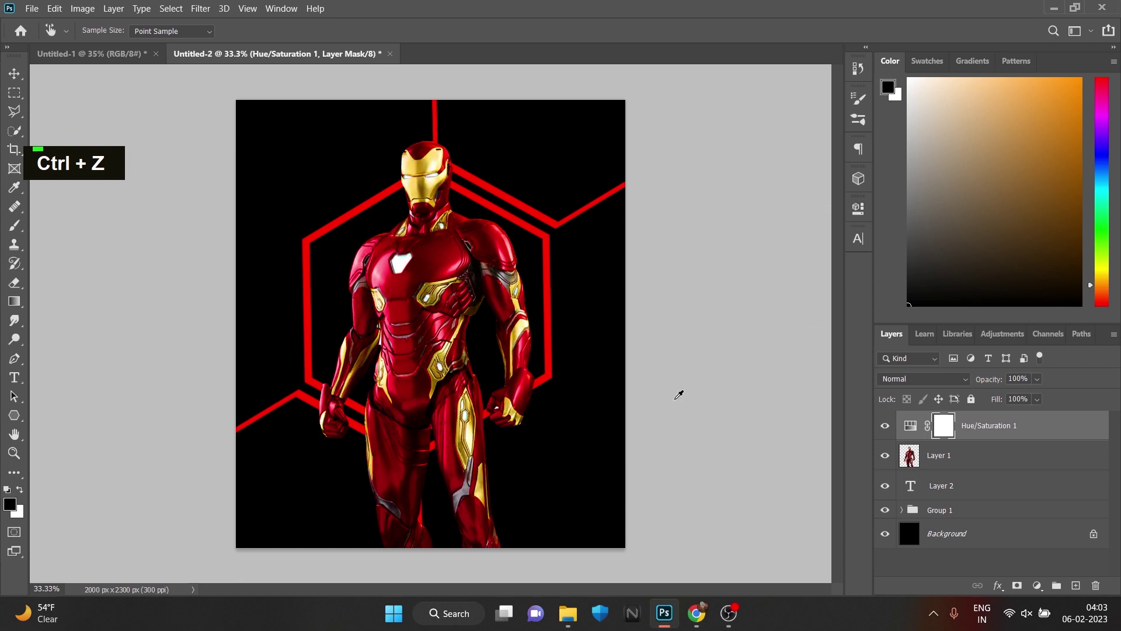
pyautogui.scroll(-3)
pyautogui.scroll(3)
pyautogui.click(989, 454)
# Replace the placeholder title text with IRONMAN at tracking -60.
pyautogui.rightClick(993, 465)
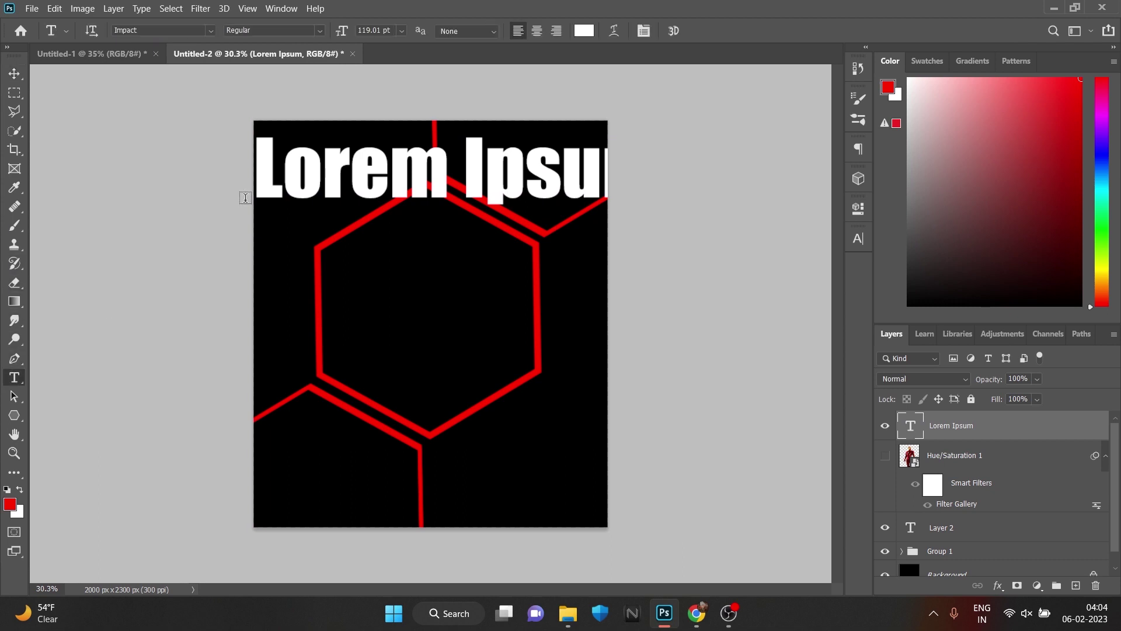
pyautogui.press('BackSpace')
pyautogui.press('BackSpace')
pyautogui.press('BackSpace')
pyautogui.press('Down')
pyautogui.press('Right')
pyautogui.press('BackSpace')
pyautogui.press('BackSpace')
pyautogui.write('o|')
pyautogui.press('shift+BackSpace')
pyautogui.write('iron')
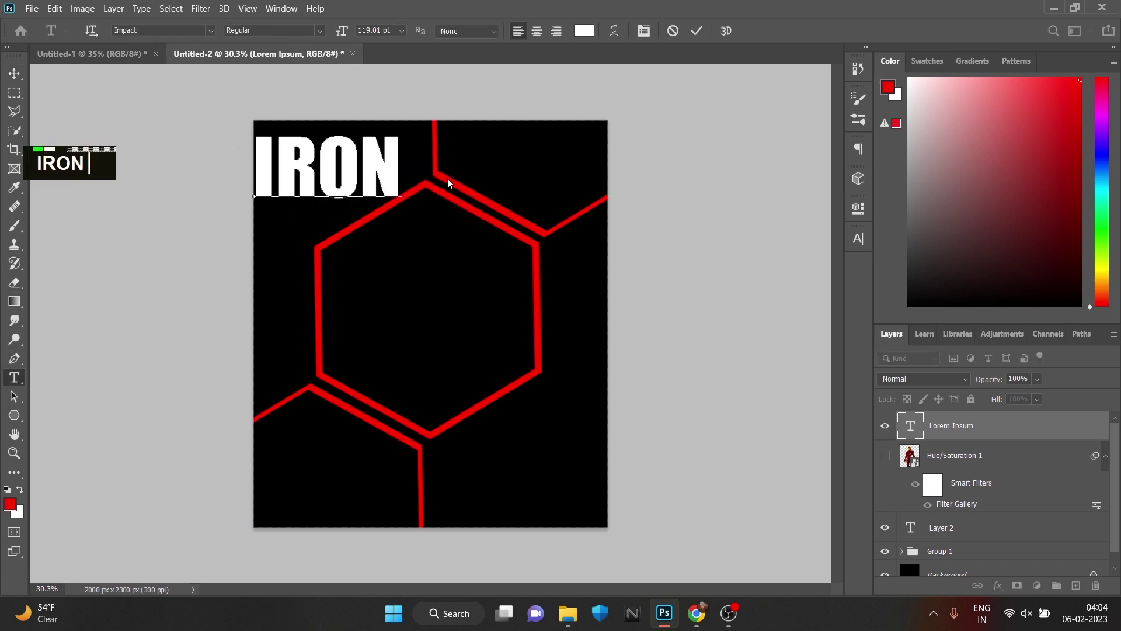
pyautogui.press('shift+space')
pyautogui.write('an')
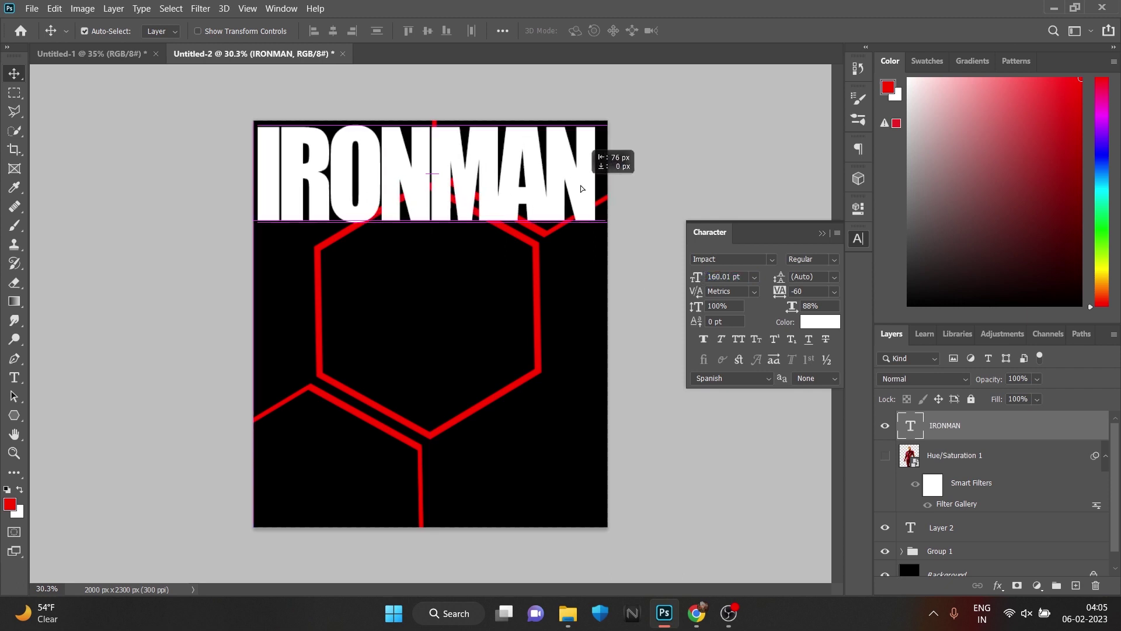
# Stretch the IRONMAN title across the poster width and move it behind the figure layer.
pyautogui.press('ctrl+t')
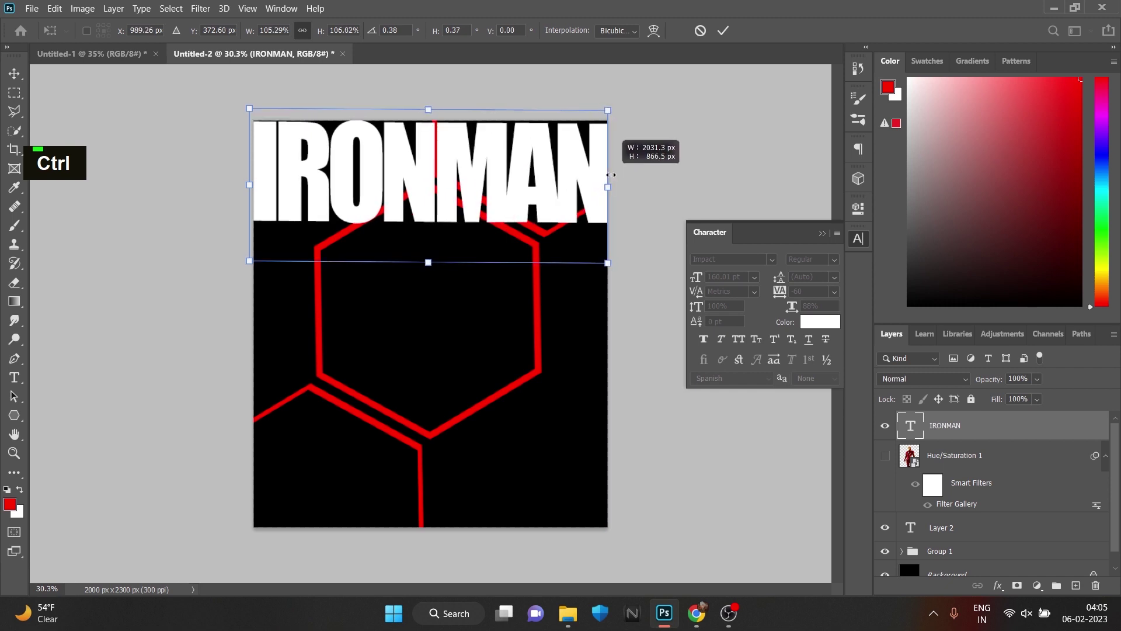
pyautogui.press('ctrl+z')
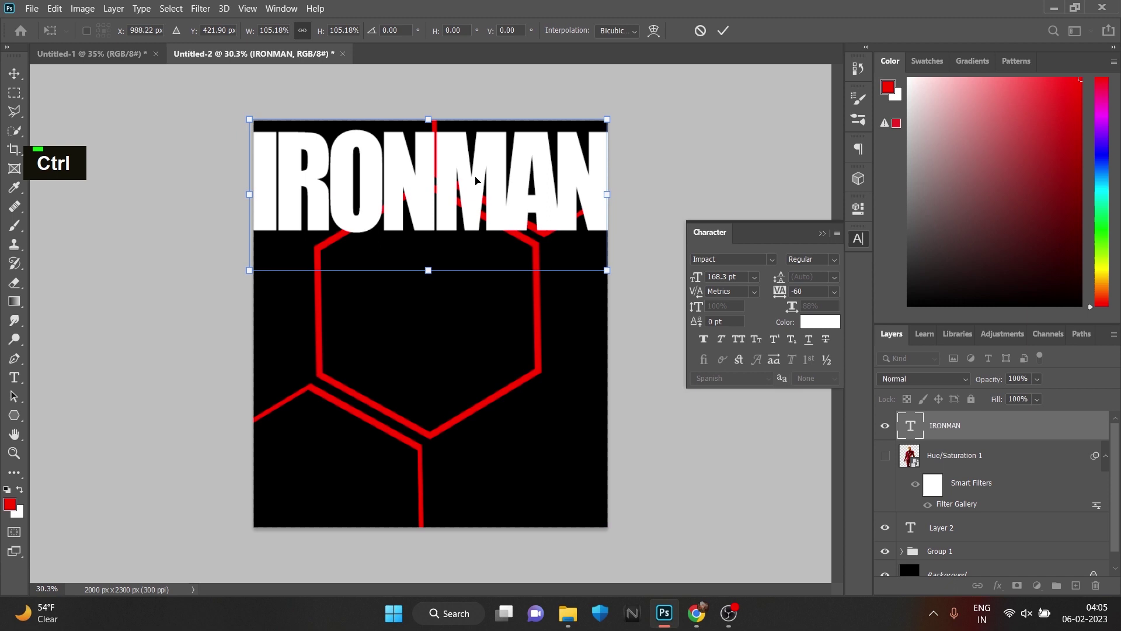
pyautogui.press('Up')
pyautogui.press('Up')
pyautogui.press('Up')
pyautogui.press('Up')
pyautogui.press('Up')
# Add a small white 02 label with a white bar drawn beneath it.
pyautogui.press('Up')
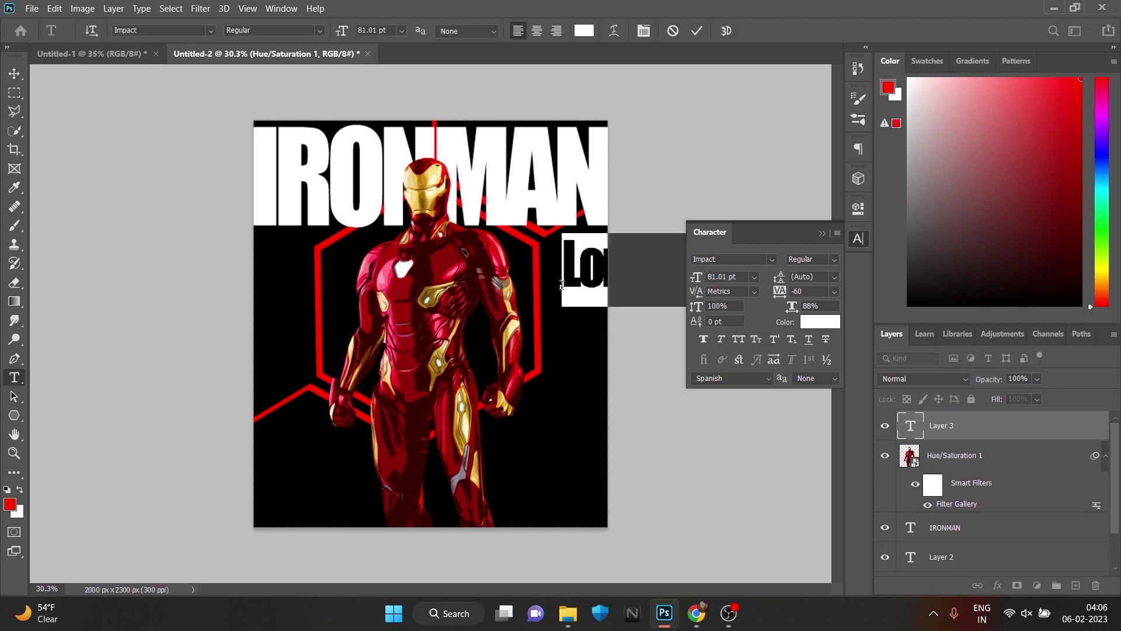
pyautogui.press('BackSpace')
pyautogui.write('o')
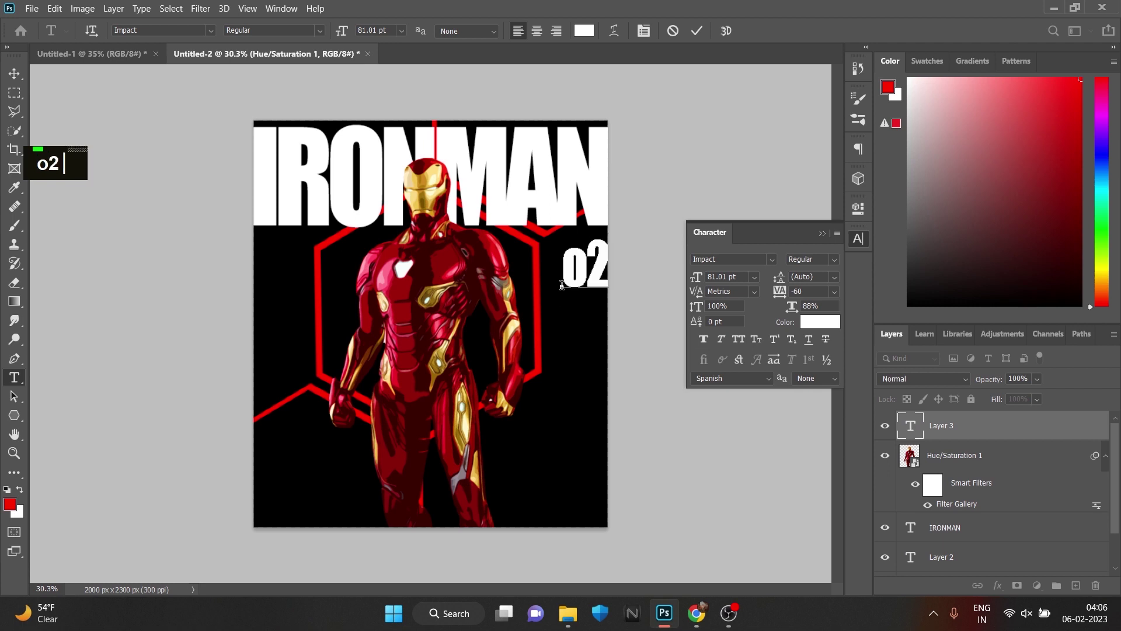
pyautogui.press('BackSpace')
pyautogui.write('02')
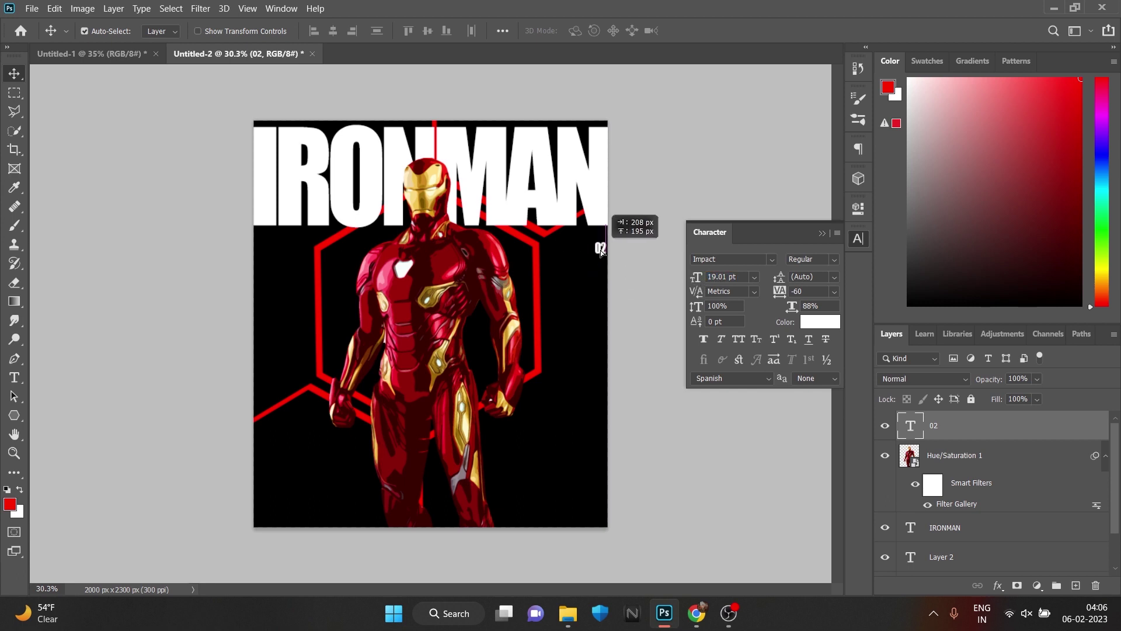
pyautogui.write('02')
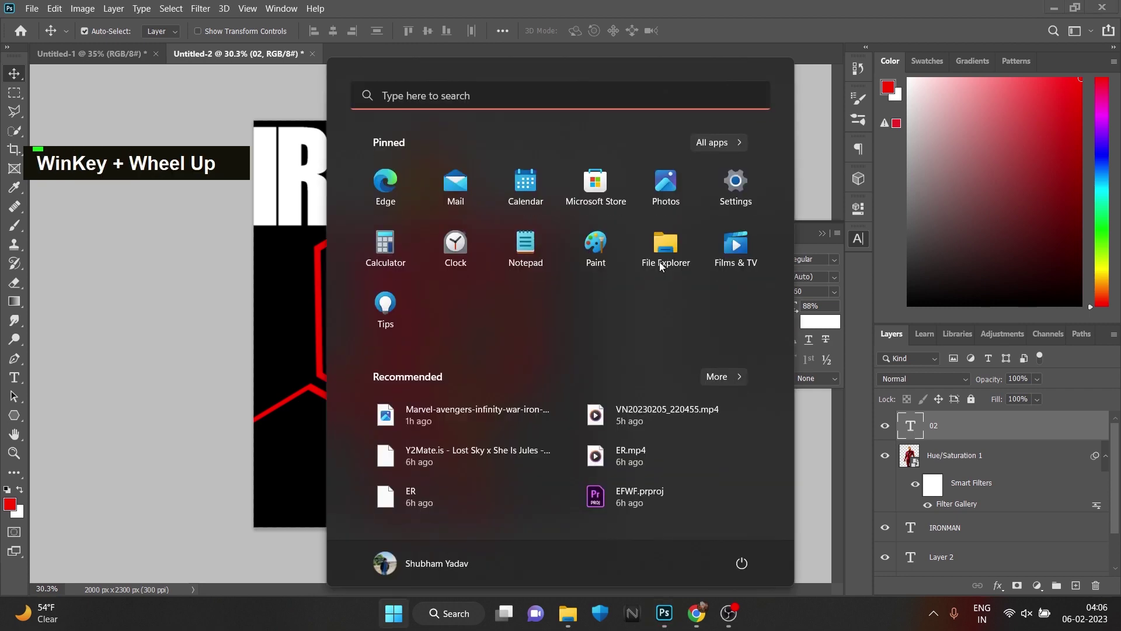
pyautogui.scroll(3)
pyautogui.scroll(3)
pyautogui.press('space')
pyautogui.scroll(3)
pyautogui.scroll(-3)
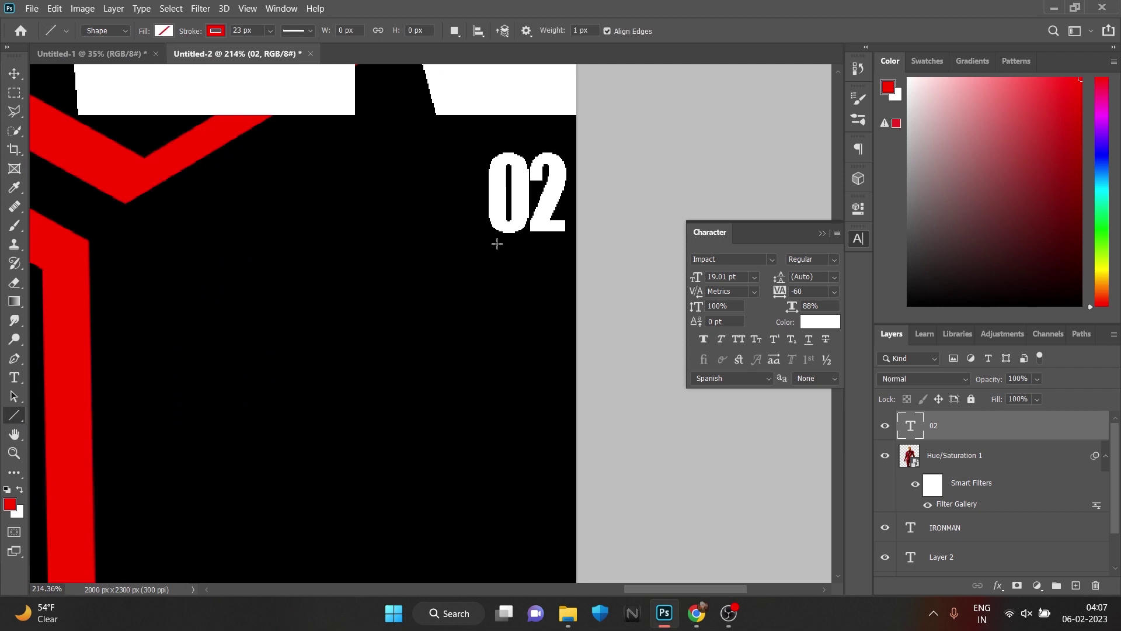
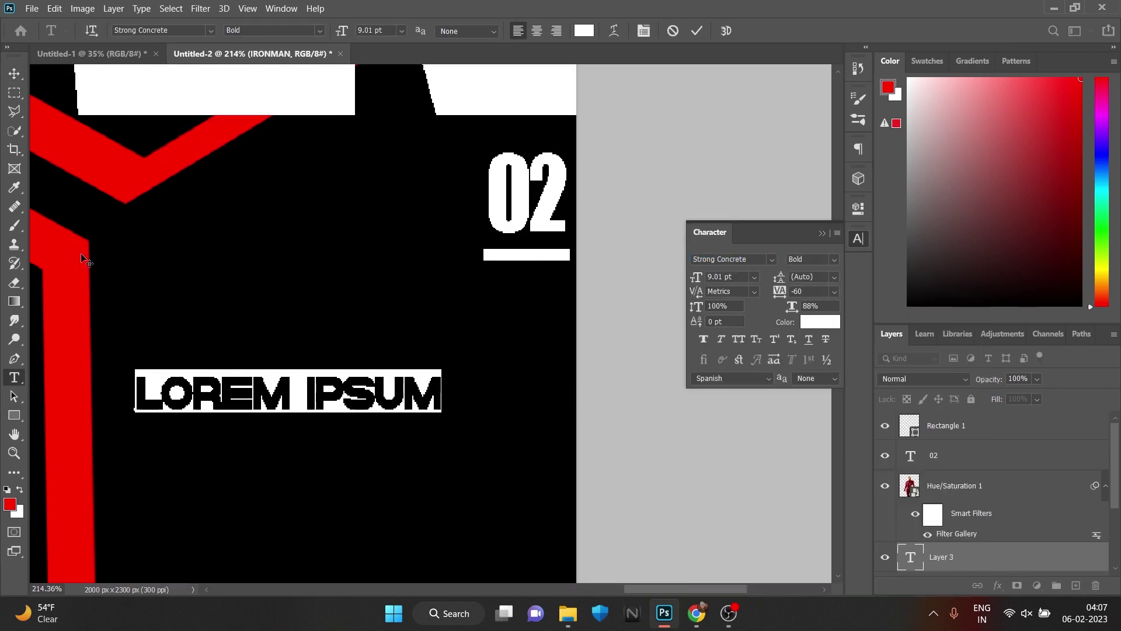
# Add vertical FEB and 2022 captions rotated 90° and stacked under the 02 label.
pyautogui.press('ctrl+t')
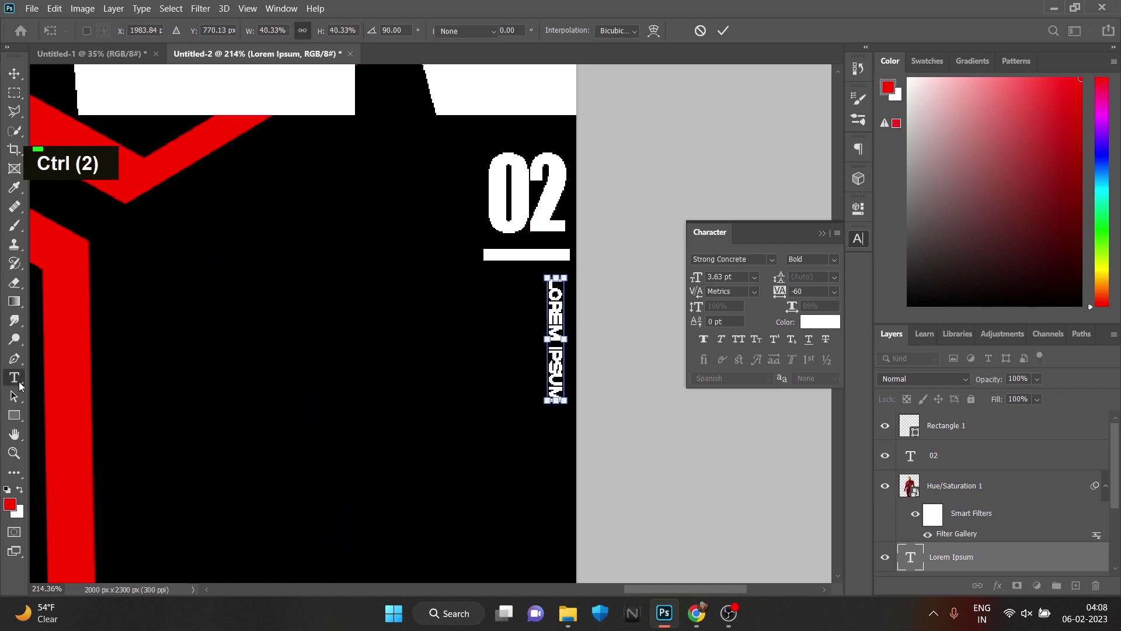
pyautogui.press('Right')
pyautogui.press('BackSpace')
pyautogui.press('BackSpace')
pyautogui.press('BackSpace')
pyautogui.press('f')
pyautogui.write('fu')
pyautogui.press('BackSpace')
pyautogui.write('eb')
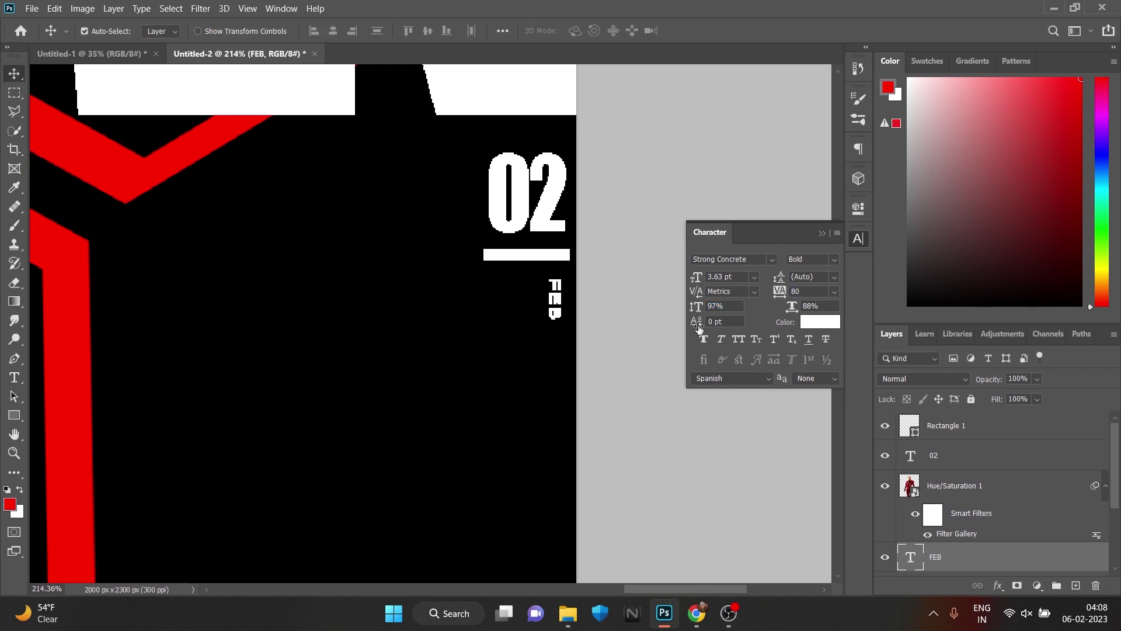
pyautogui.press('ctrl+z')
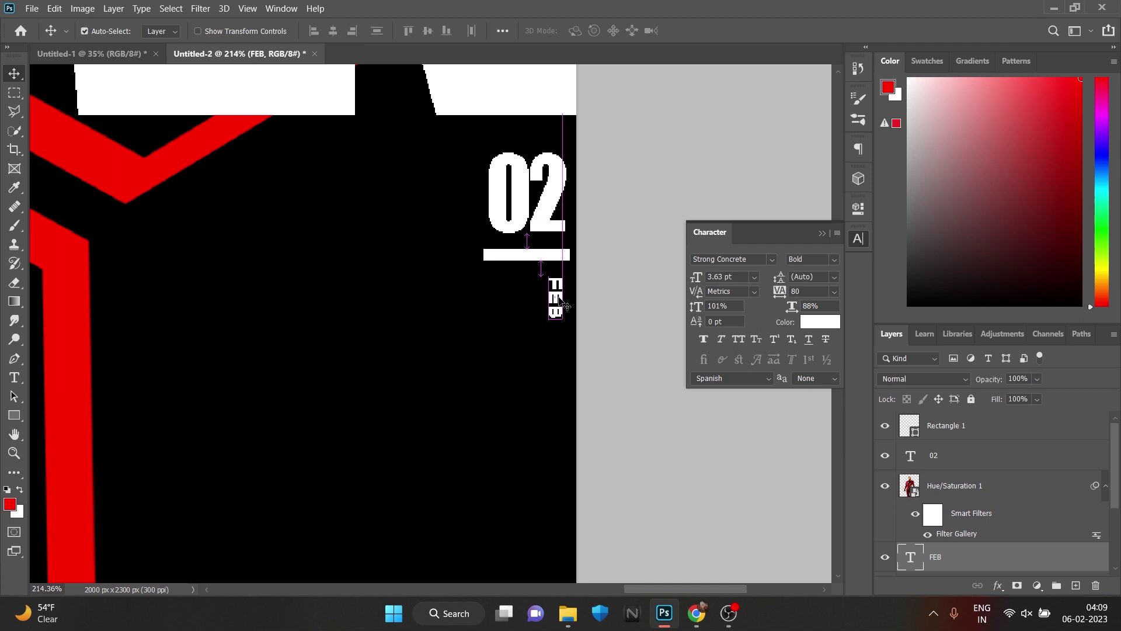
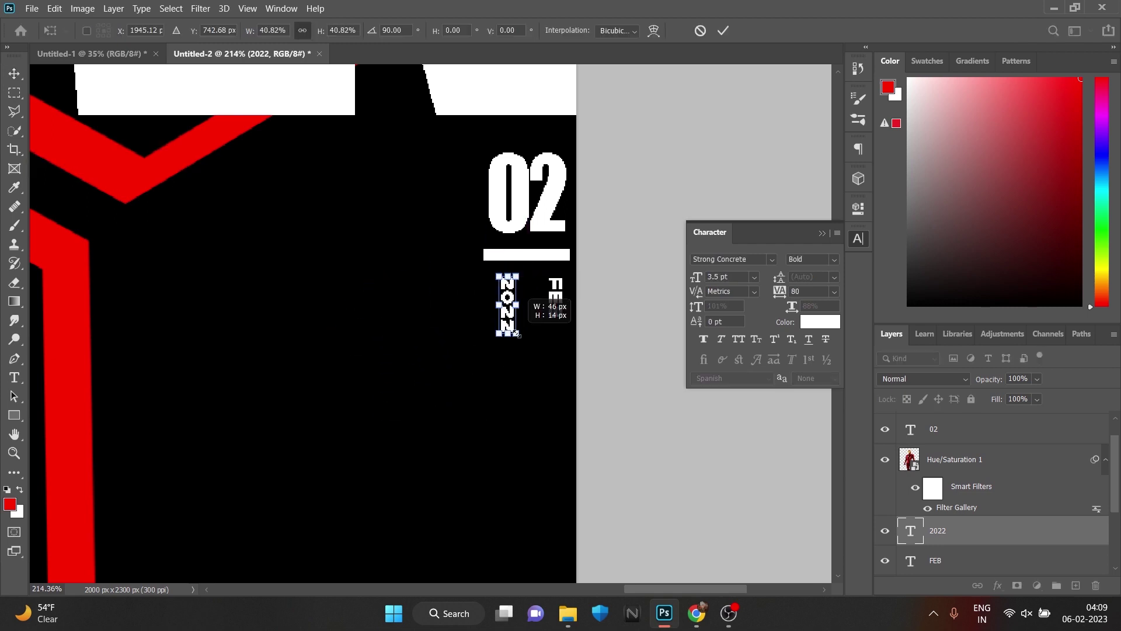
pyautogui.press('ctrl+t')
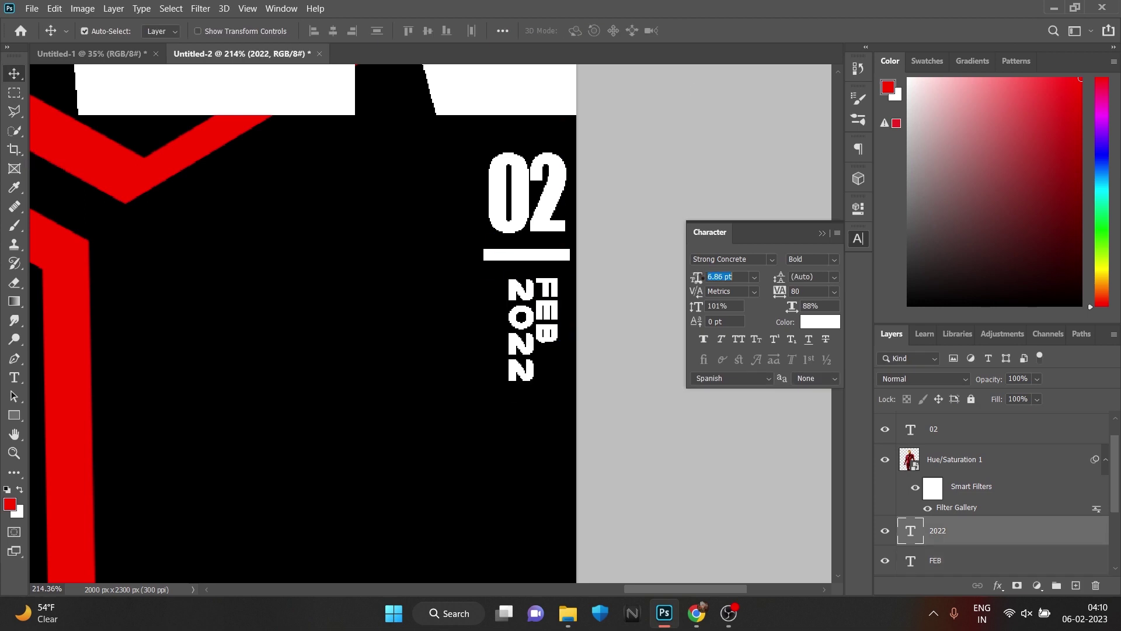
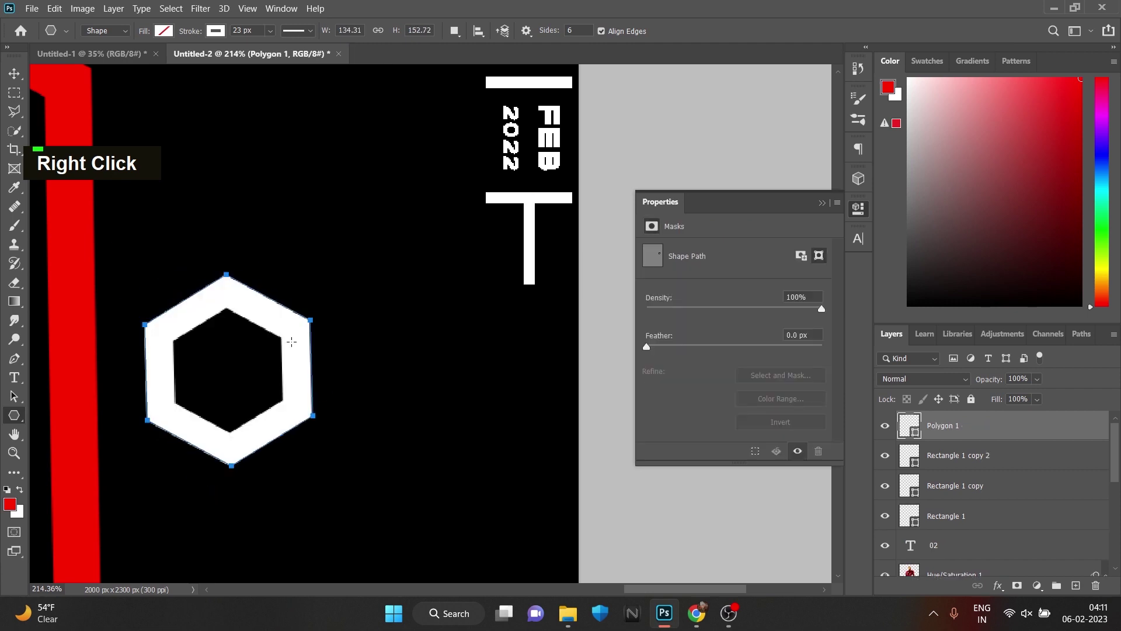
# Shrink the white hexagon outline to a small icon size via Free Transform.
pyautogui.press('BackSpace')
pyautogui.press('BackSpace')
pyautogui.write('18')
pyautogui.press('Return')
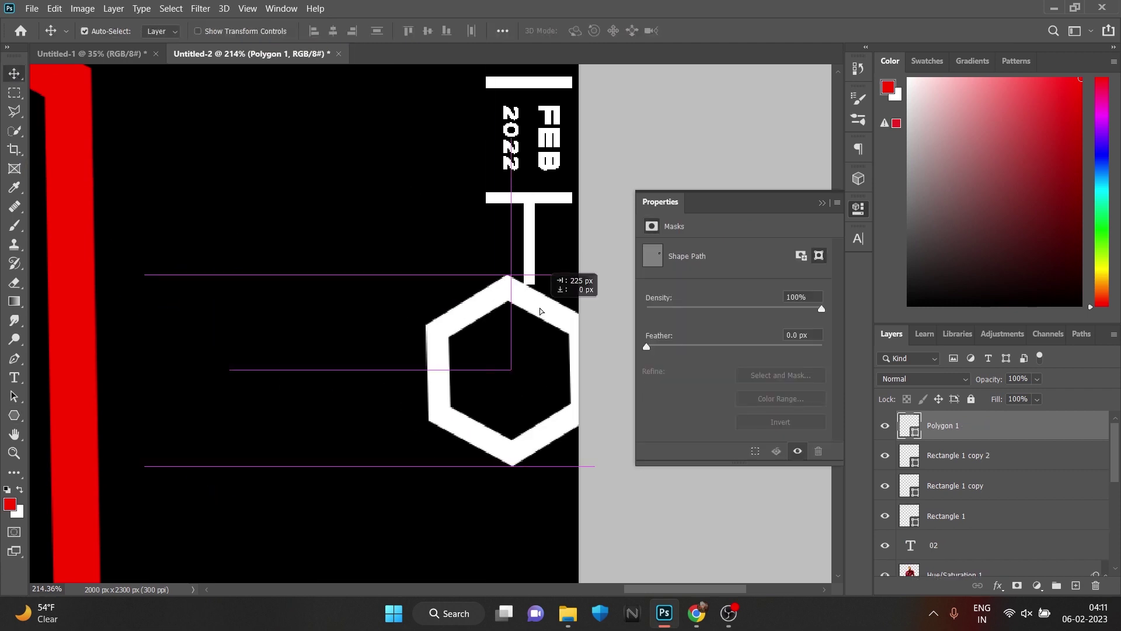
pyautogui.press('ctrl+t')
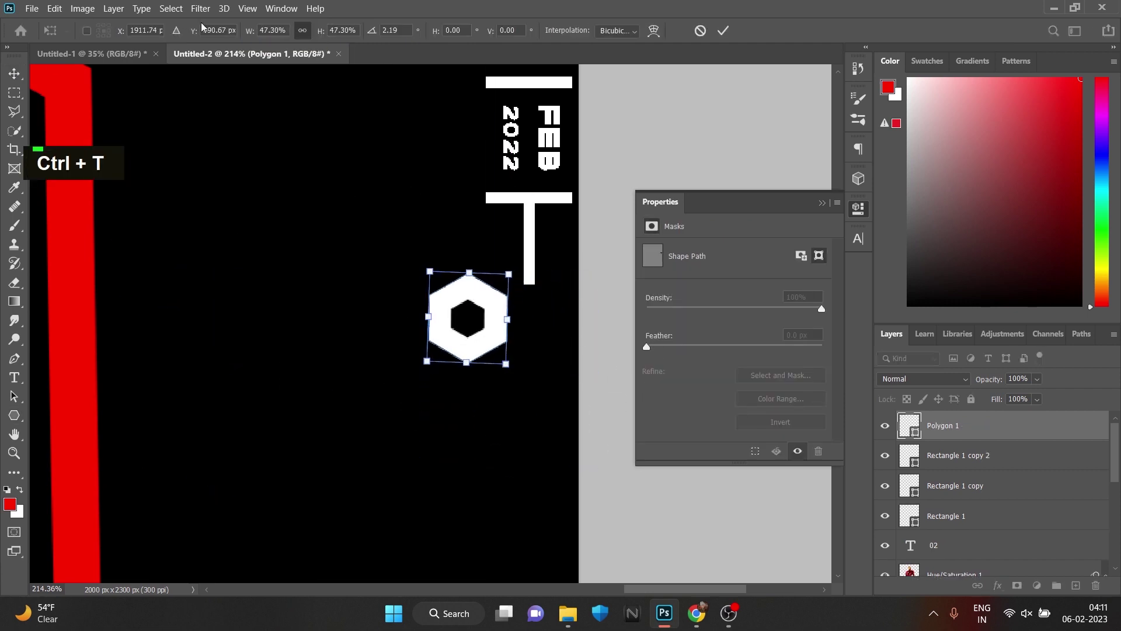
pyautogui.press('ctrl+z')
pyautogui.press('ctrl+z')
pyautogui.press('ctrl+z')
pyautogui.press('ctrl+z')
pyautogui.press('Delete')
pyautogui.press('BackSpace')
pyautogui.press('BackSpace')
pyautogui.write('1')
pyautogui.press('Return')
# Duplicate the small hexagon several times and stack the copies under the vertical line.
pyautogui.press('ctrl+t')
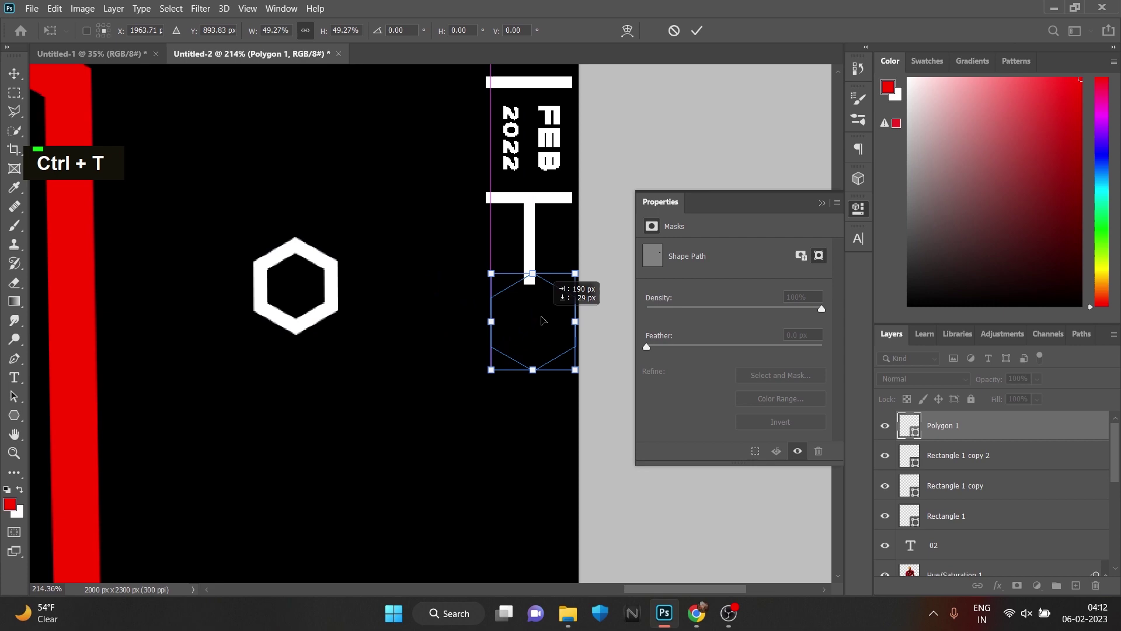
pyautogui.press('ctrl+t')
pyautogui.press('ctrl+t')
pyautogui.press('ctrl+t')
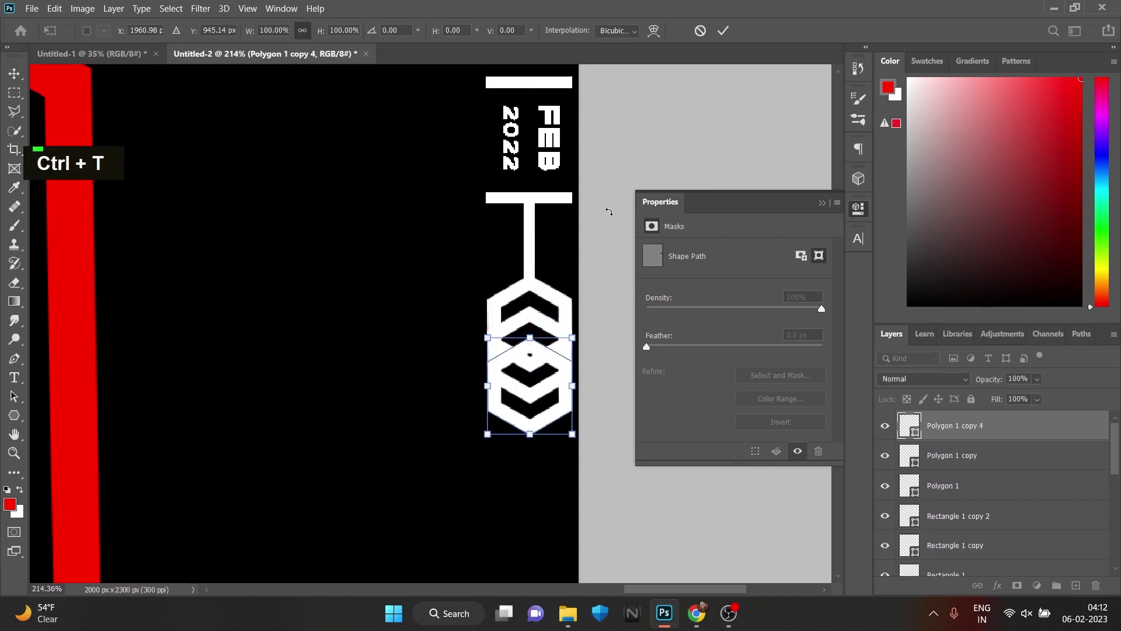
# Group the date and hexagon icon layers in the Layers panel and fit the poster in view.
pyautogui.scroll(-3)
pyautogui.scroll(3)
pyautogui.scroll(-3)
pyautogui.press('space')
pyautogui.click(969, 513)
pyautogui.scroll(3)
pyautogui.click(974, 454)
pyautogui.press('ctrl+g')
pyautogui.scroll(-3)
pyautogui.click(959, 530)
pyautogui.click(962, 504)
pyautogui.scroll(3)
pyautogui.click(961, 426)
pyautogui.press('ctrl+g')
pyautogui.doubleClick(892, 429)
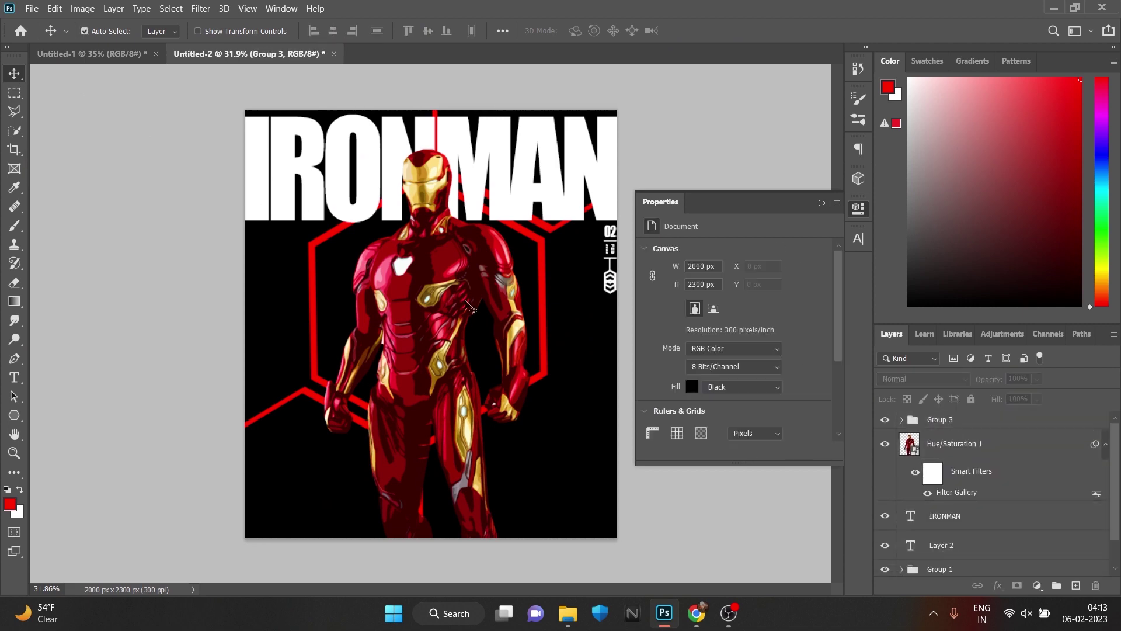
pyautogui.scroll(3)
pyautogui.press('space')
# Reopen the Cutout filter on the figure and tweak Edge Simplicity, then apply it.
pyautogui.doubleClick(975, 497)
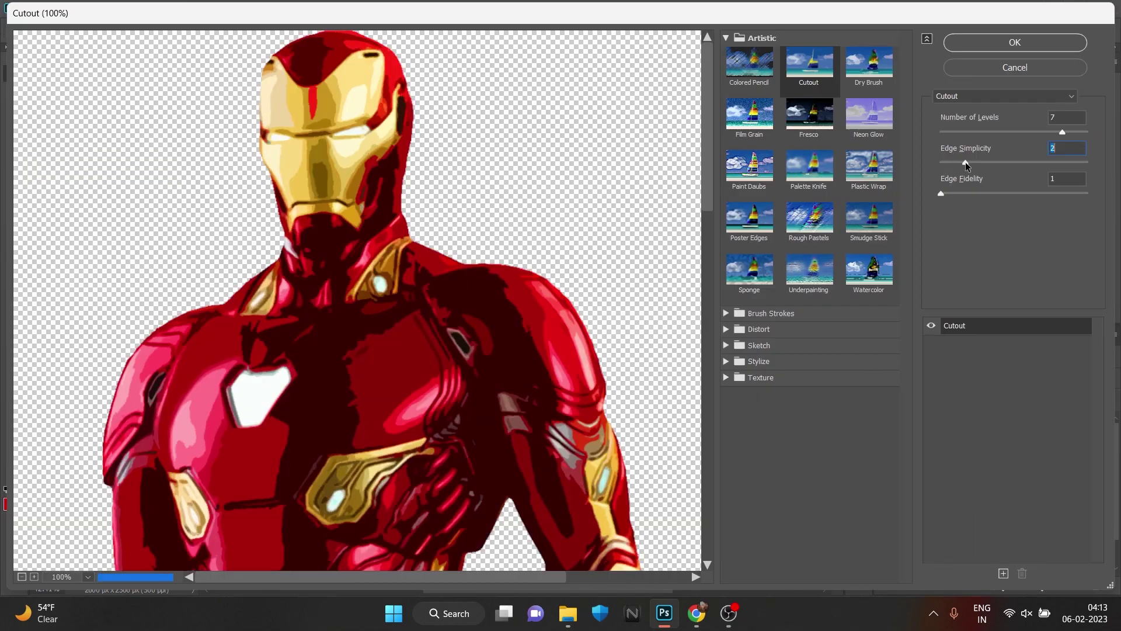
pyautogui.scroll(-3)
pyautogui.scroll(3)
pyautogui.press('ctrl+t')
pyautogui.scroll(-3)
pyautogui.scroll(3)
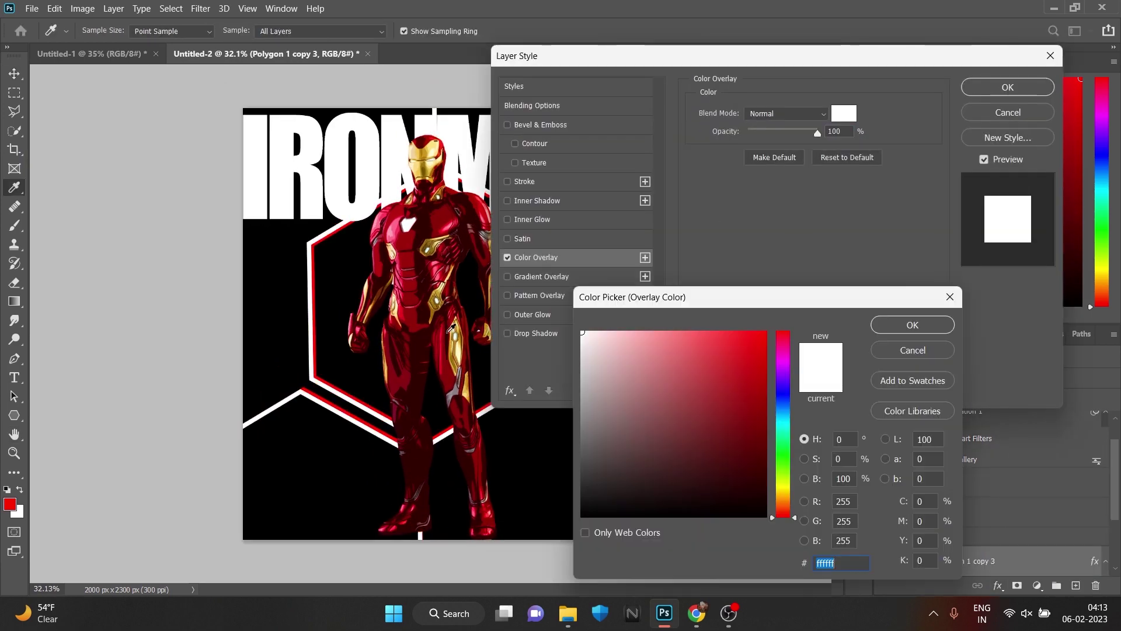
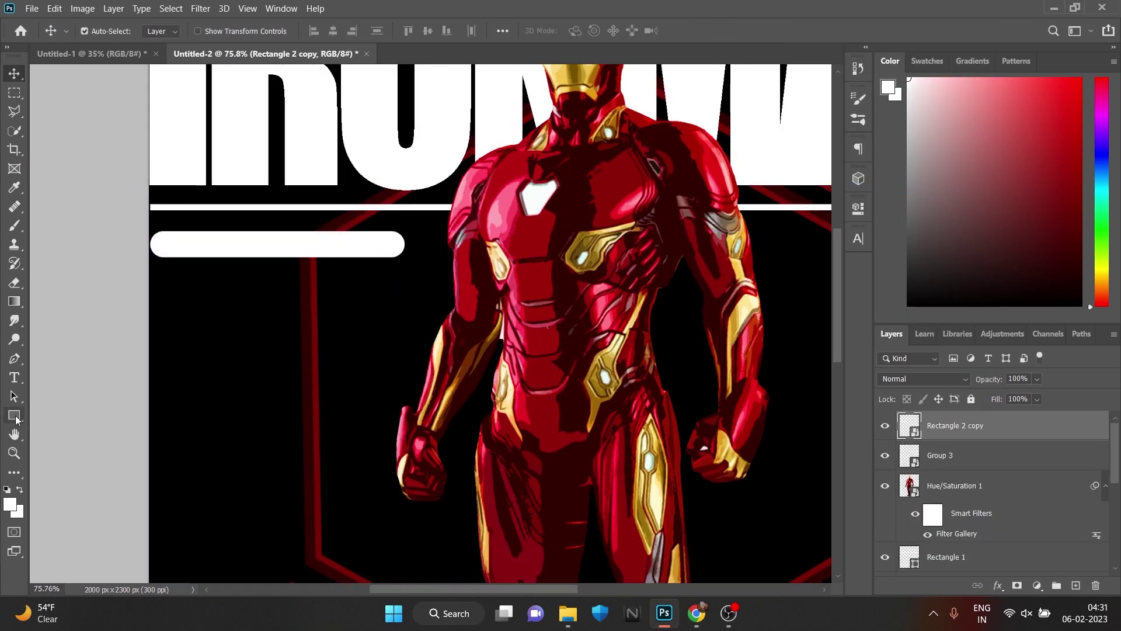
# Draw a small circle with the Ellipse tool, duplicate it, and invert it to sit on the white bar.
pyautogui.rightClick(11, 421)
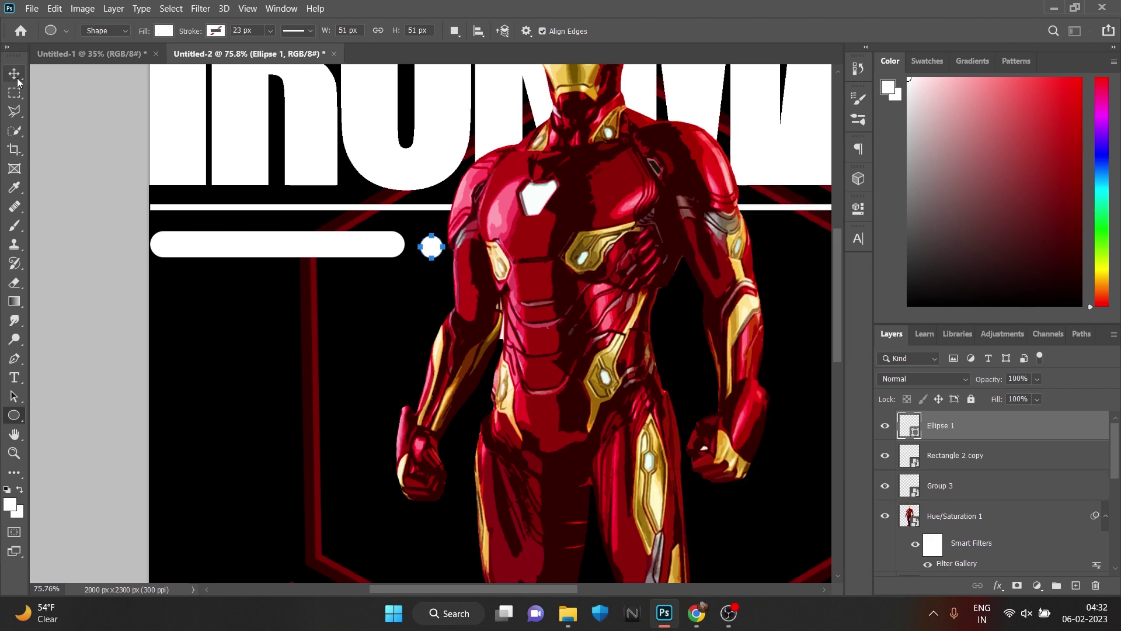
pyautogui.press('Up')
pyautogui.press('Up')
pyautogui.press('Up')
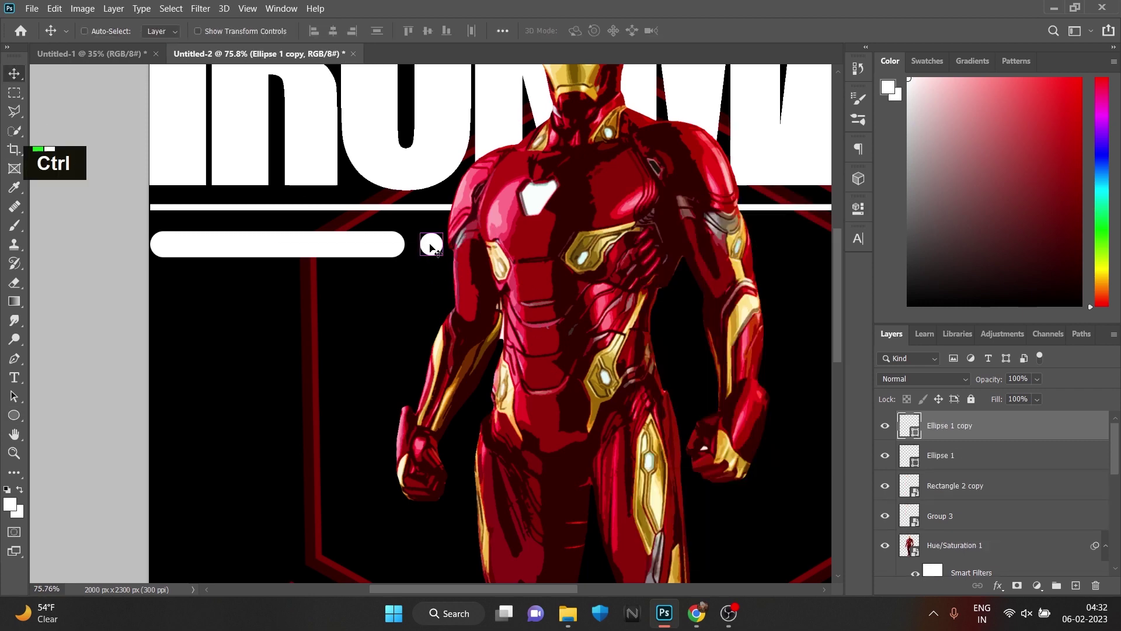
pyautogui.press('ctrl+i')
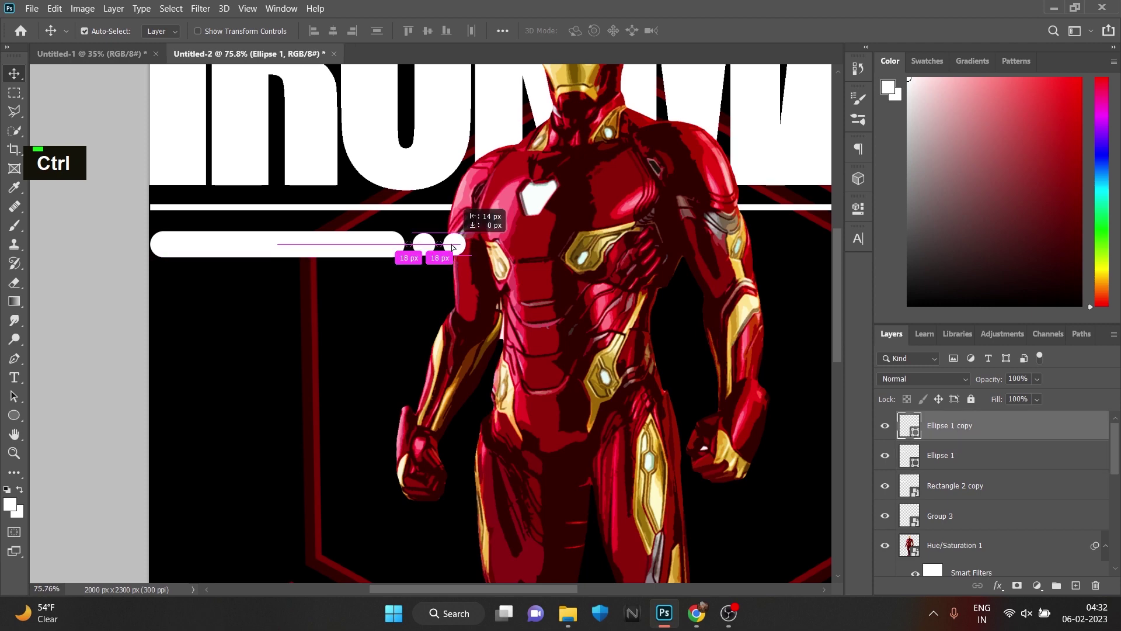
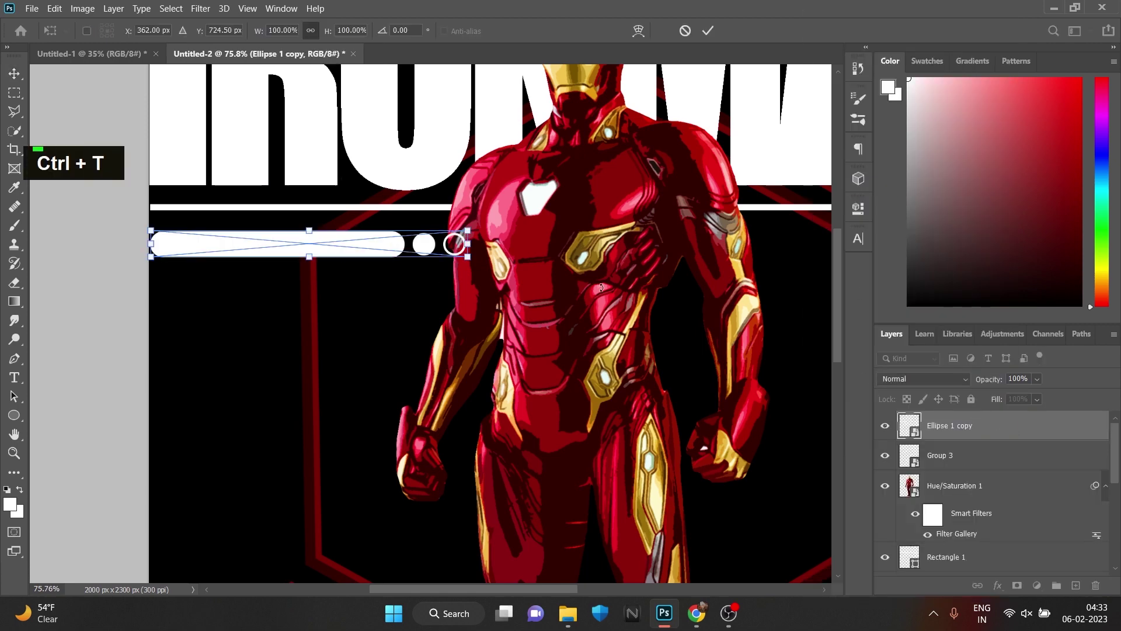
pyautogui.scroll(-3)
pyautogui.scroll(3)
# Resize the pill bar and circles together under the IRONMAN title.
pyautogui.press('ctrl+t')
pyautogui.scroll(3)
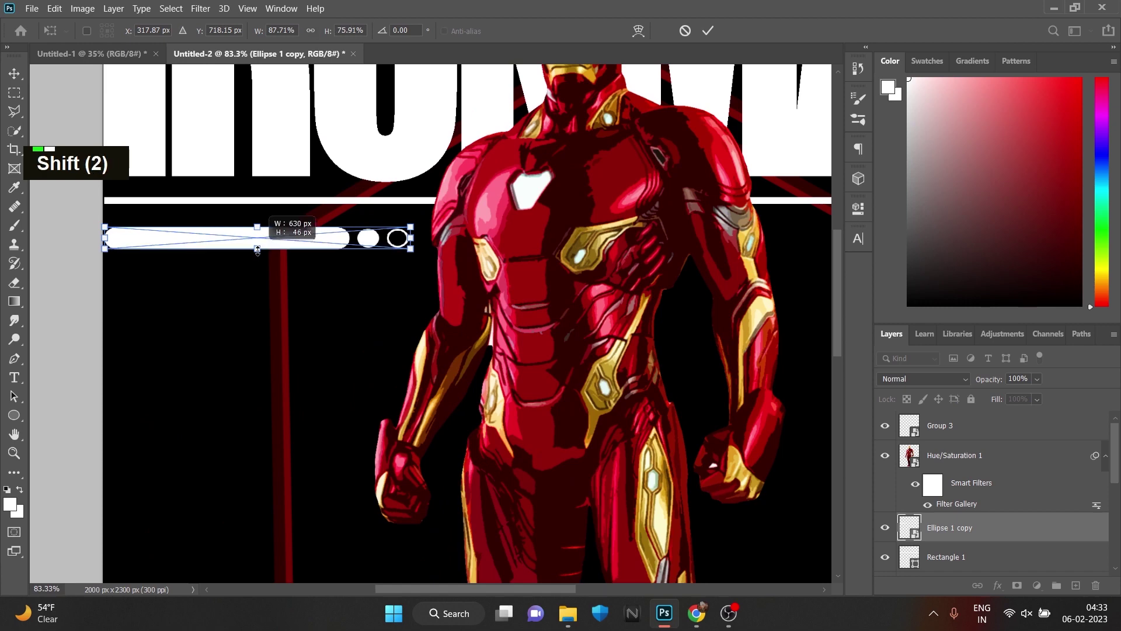
pyautogui.scroll(-3)
pyautogui.press('ctrl+z')
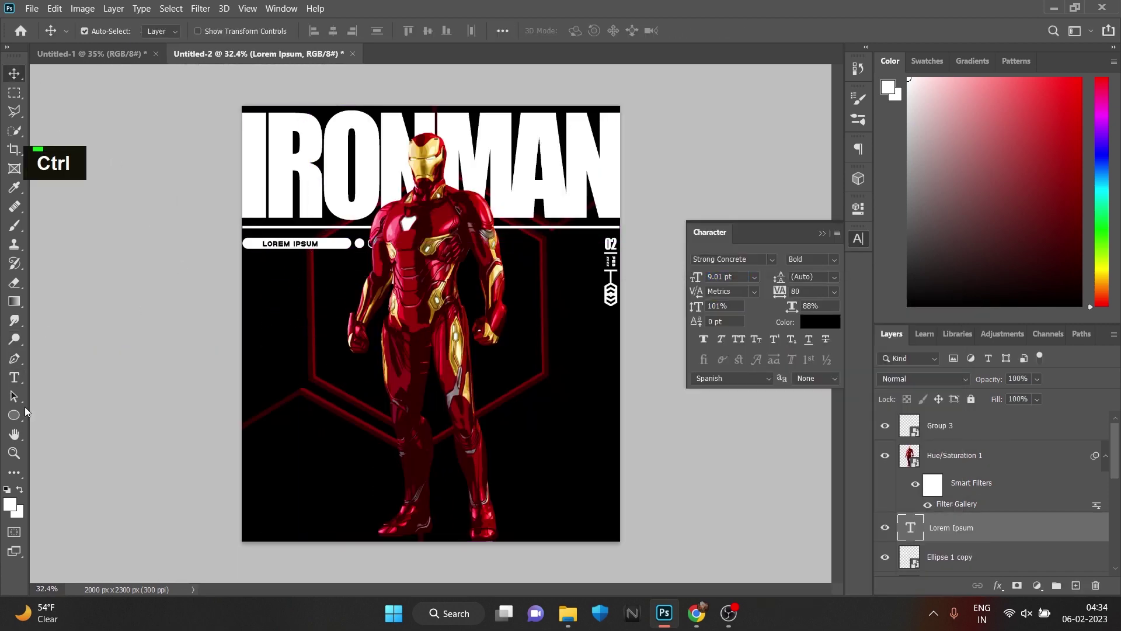
# Replace the placeholder label text with END GAMES.
pyautogui.press('Right')
pyautogui.press('BackSpace')
pyautogui.press('BackSpace')
pyautogui.press('BackSpace')
pyautogui.write('endgames')
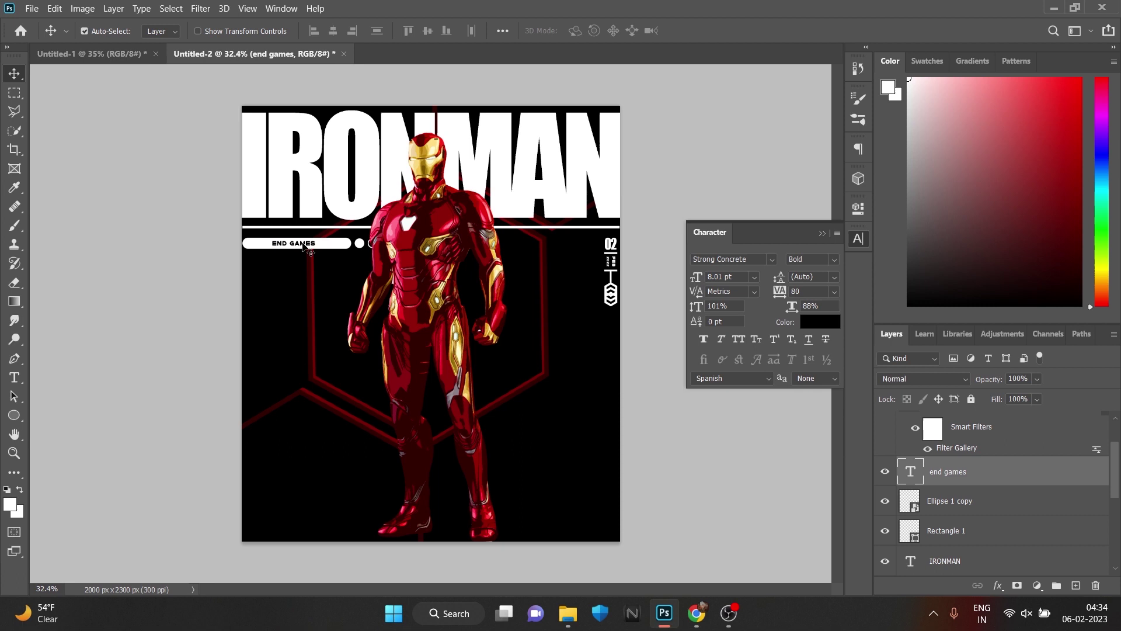
pyautogui.scroll(-3)
# In DC DEADPOOL.psd duplicate the square icon group and start moving it toward the Iron Man poster.
pyautogui.scroll(3)
pyautogui.scroll(-3)
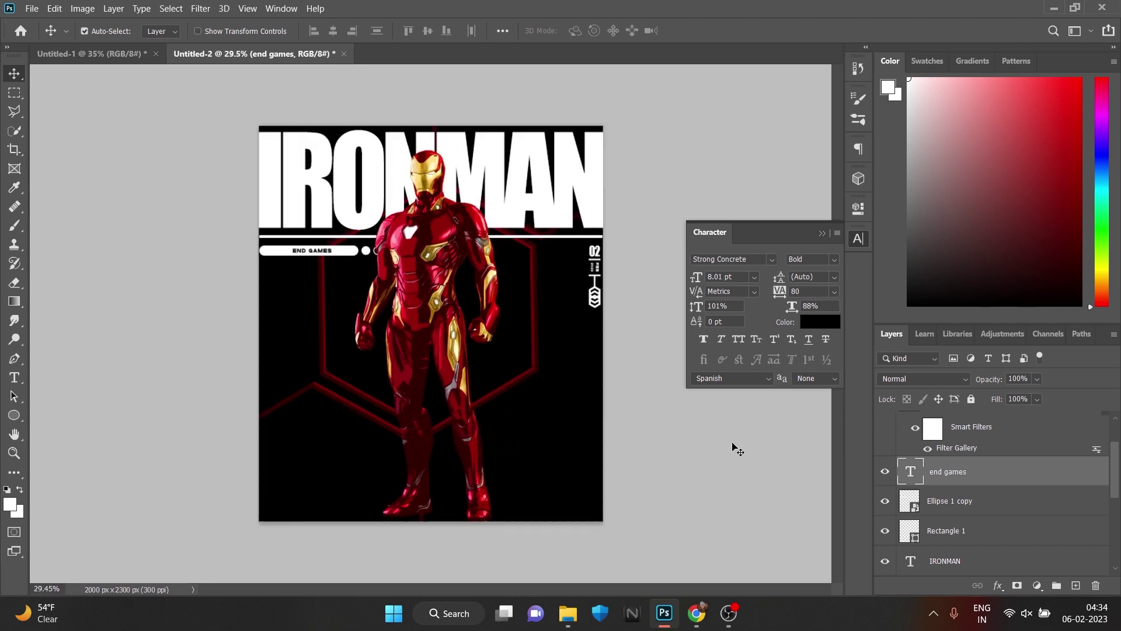
pyautogui.scroll(-3)
pyautogui.scroll(3)
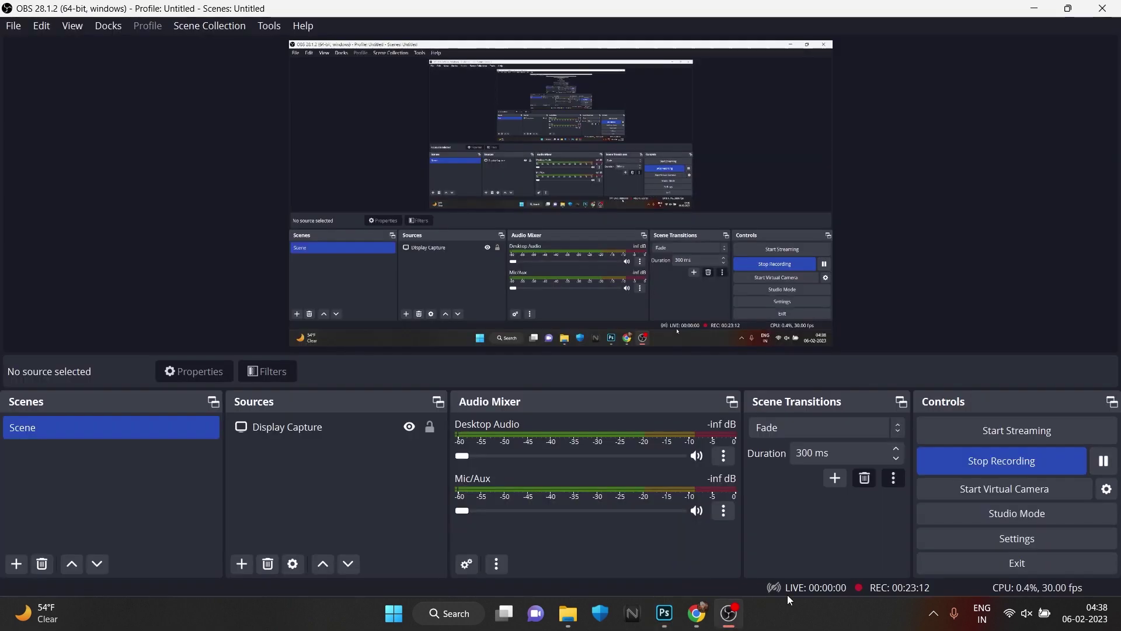
pyautogui.press('ctrl+t')
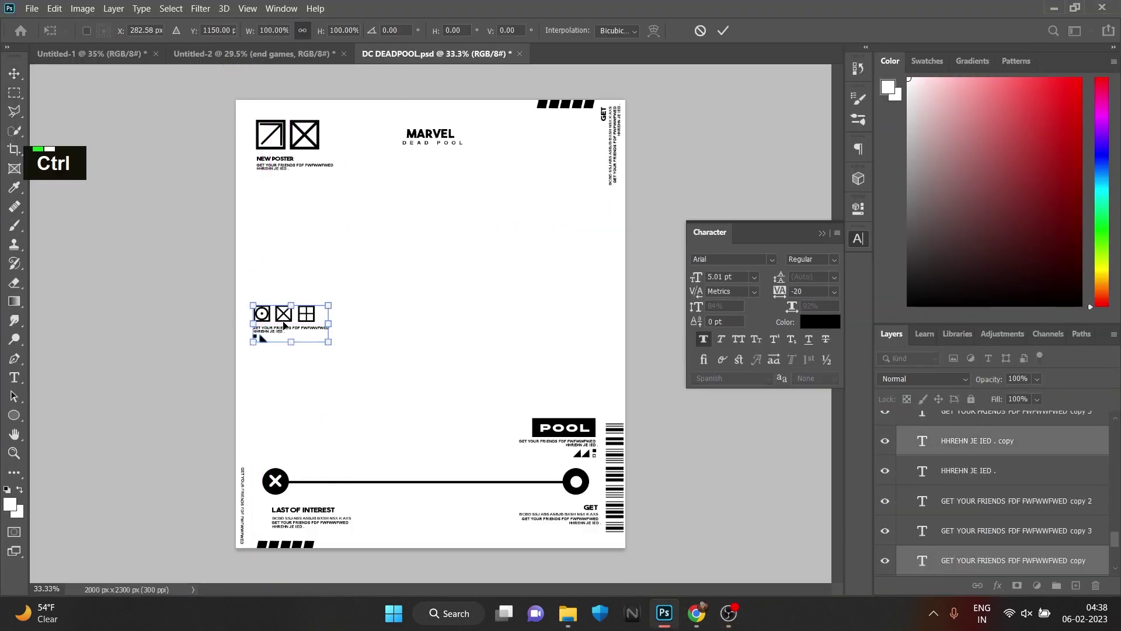
pyautogui.press('ctrl+j')
pyautogui.press('ctrl+t')
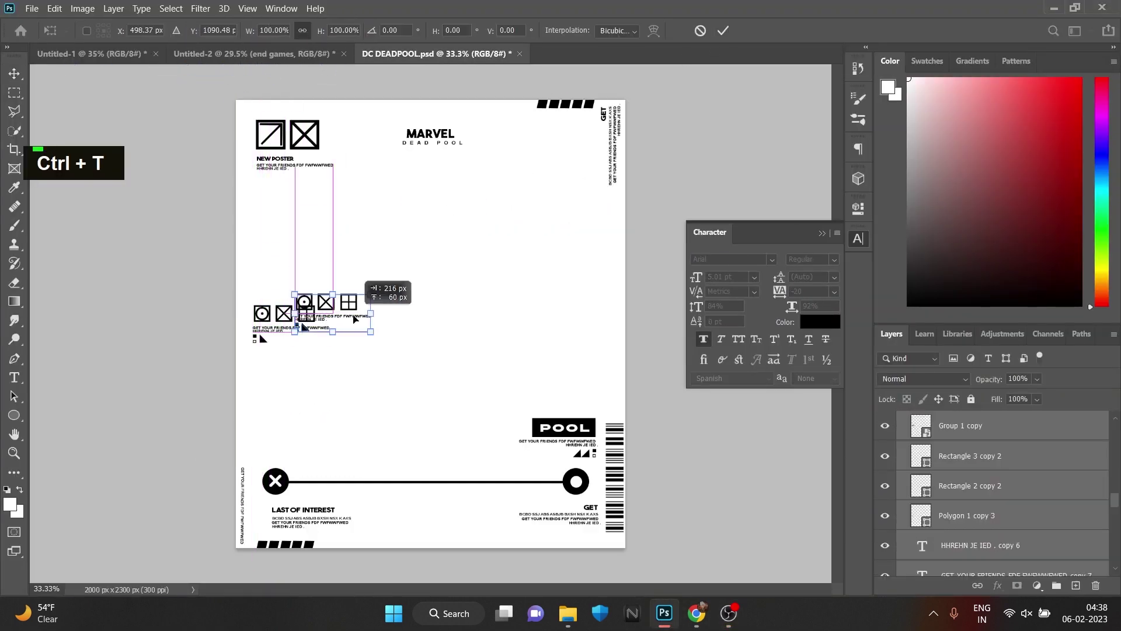
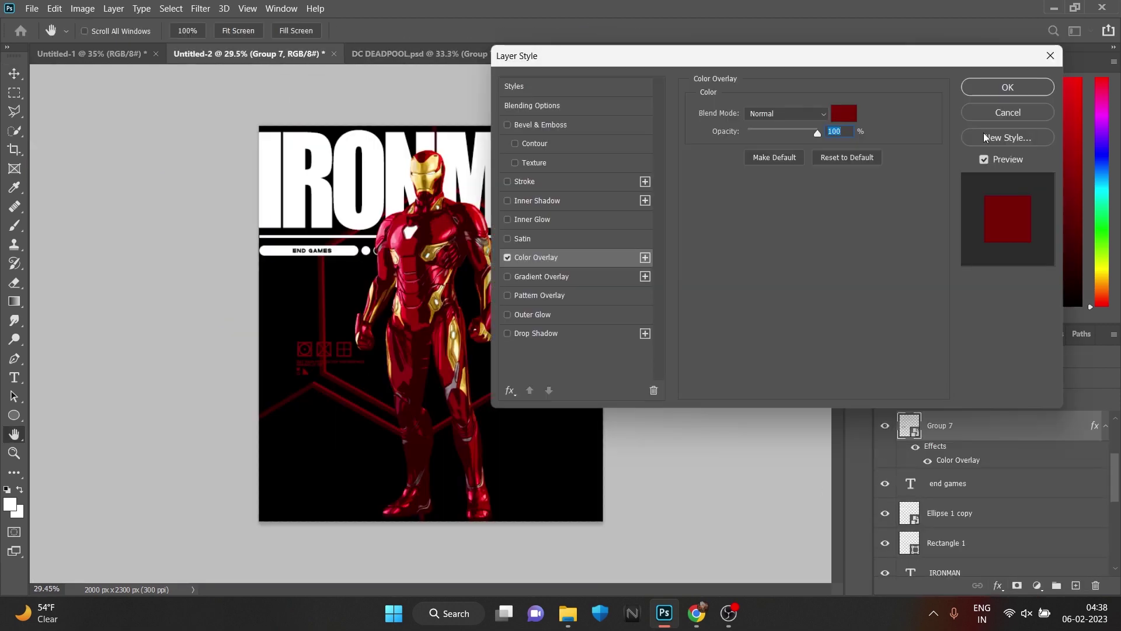
# Invert the icon group to white and rotate it 90° to stack below the END GAMES bar.
pyautogui.press('ctrl+i')
pyautogui.press('ctrl+t')
pyautogui.press('ctrl+z')
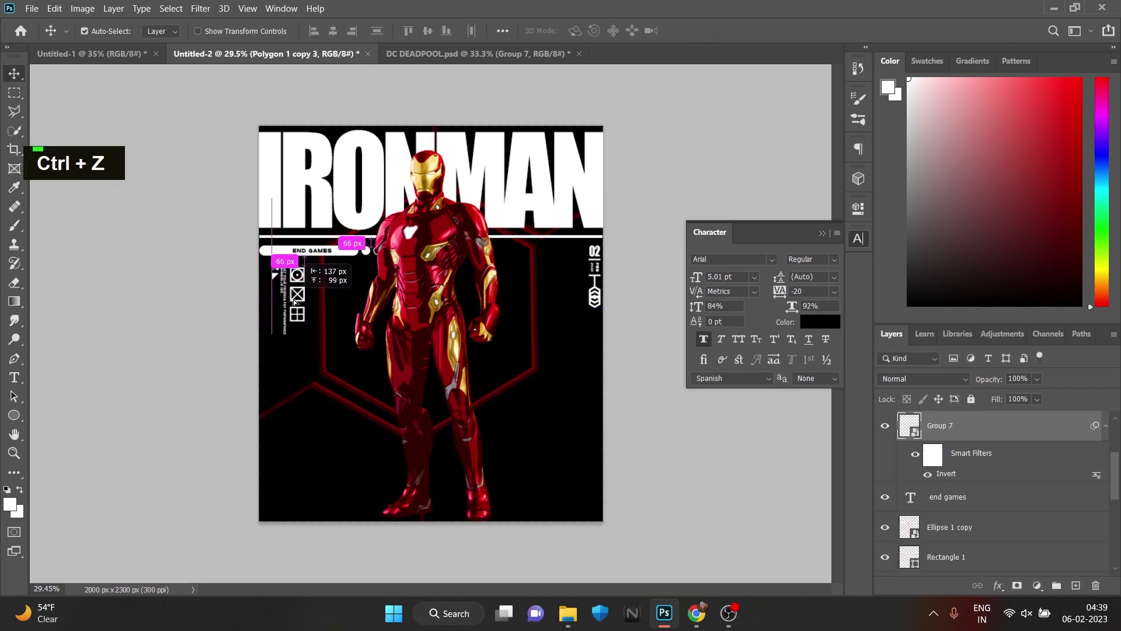
pyautogui.press('ctrl+j')
pyautogui.press('ctrl+t')
pyautogui.press('ctrl+z')
pyautogui.press('ctrl+t')
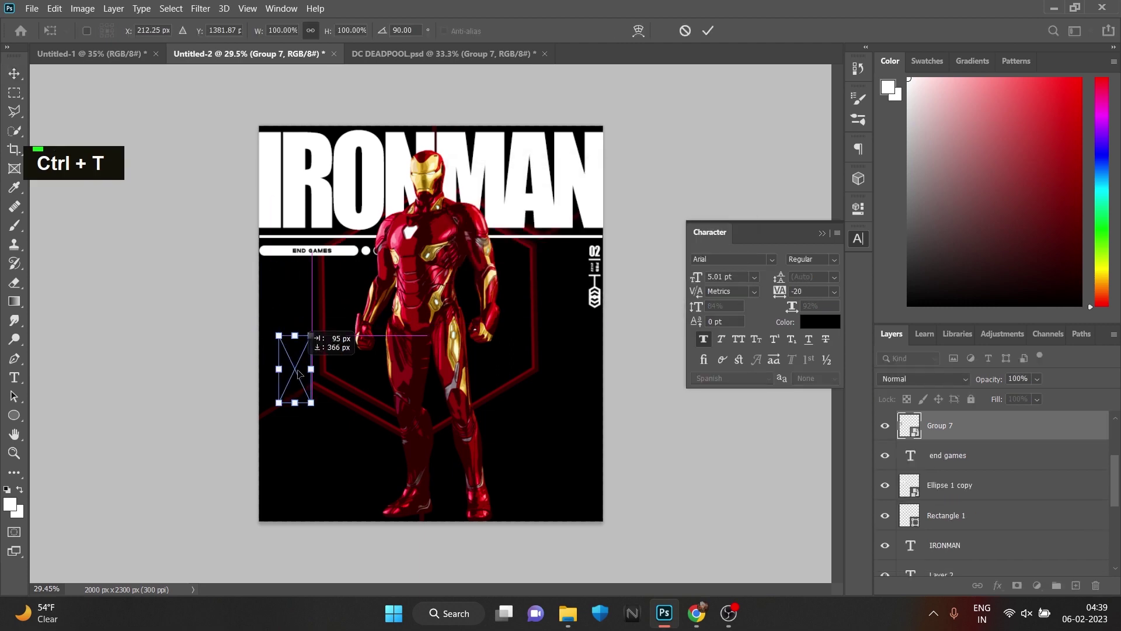
# Duplicate the icon group and scale the copy up into the poster's bottom-left corner.
pyautogui.press('ctrl+j')
pyautogui.press('ctrl+t')
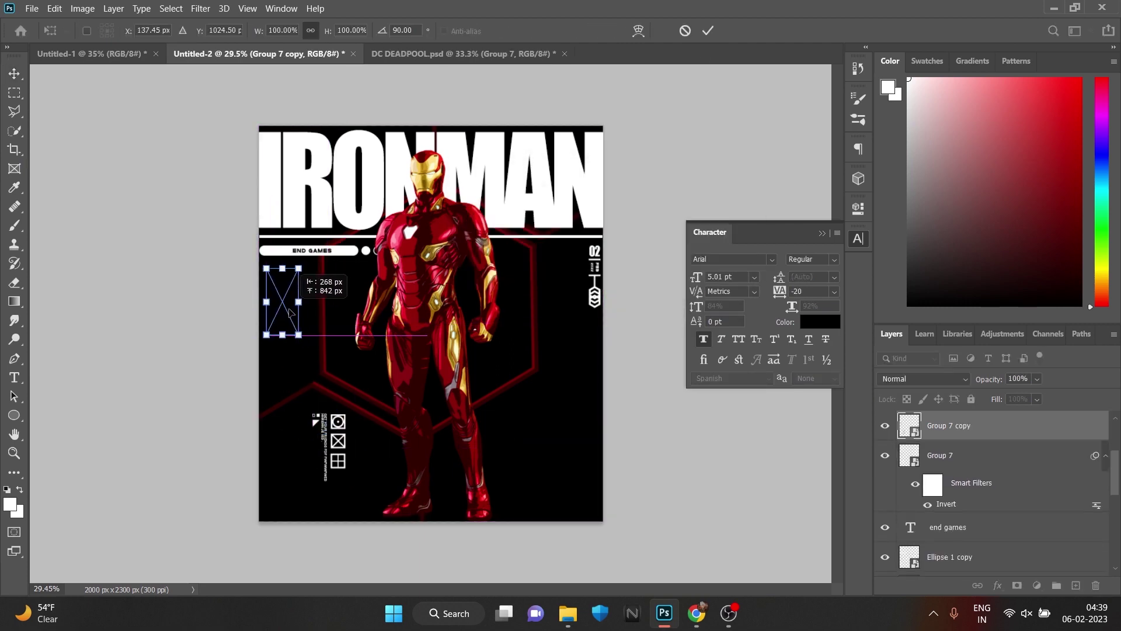
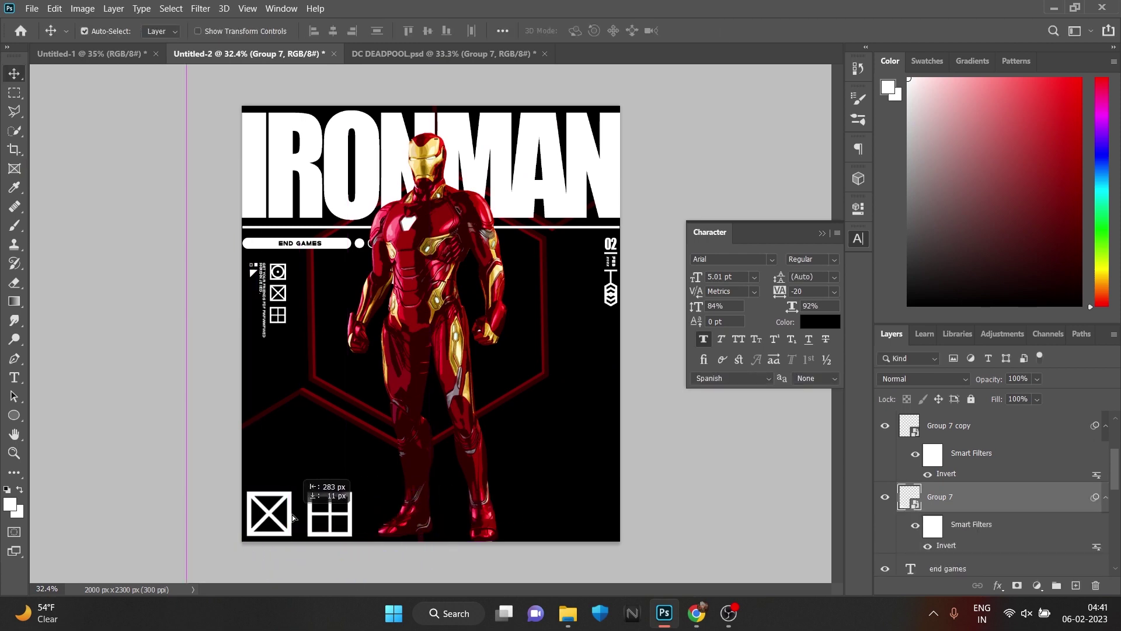
pyautogui.scroll(-3)
pyautogui.scroll(3)
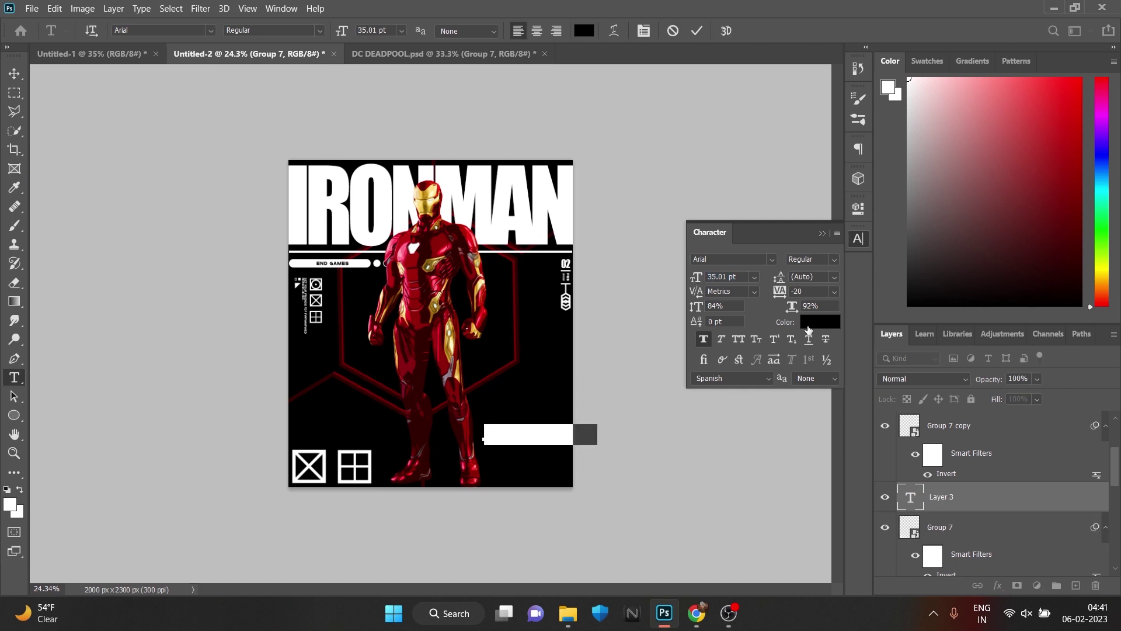
# Replace the copied text with the MARVEL heading and commit it.
pyautogui.press('BackSpace')
pyautogui.write('marvel')
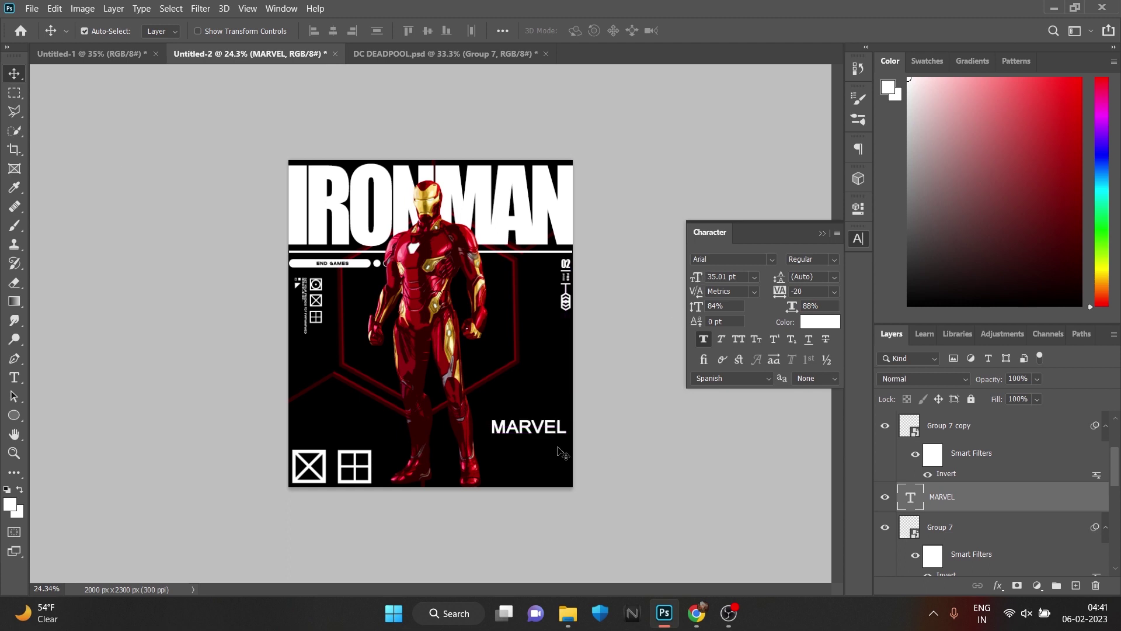
pyautogui.press('ctrl+t')
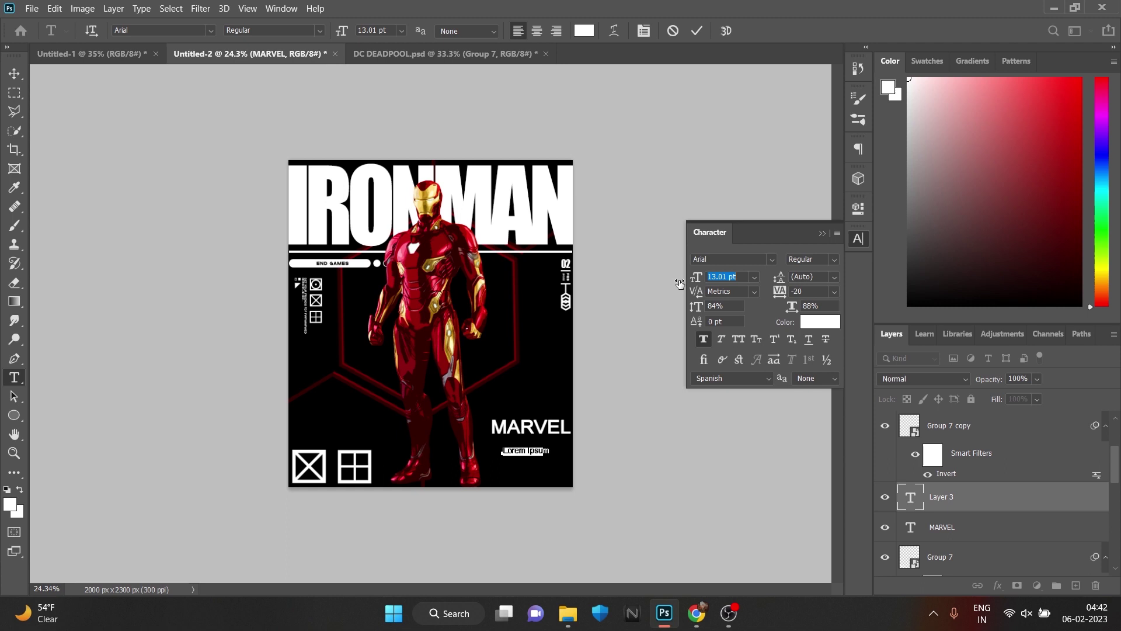
# Fill the small caption layers under MARVEL with mixed-case placeholder gibberish and commit them.
pyautogui.press('Right')
pyautogui.press('BackSpace')
pyautogui.press('BackSpace')
pyautogui.write('njn8 uew')
pyautogui.press('BackSpace')
pyautogui.press('Caps_Lock')
pyautogui.write('jsdcn is')
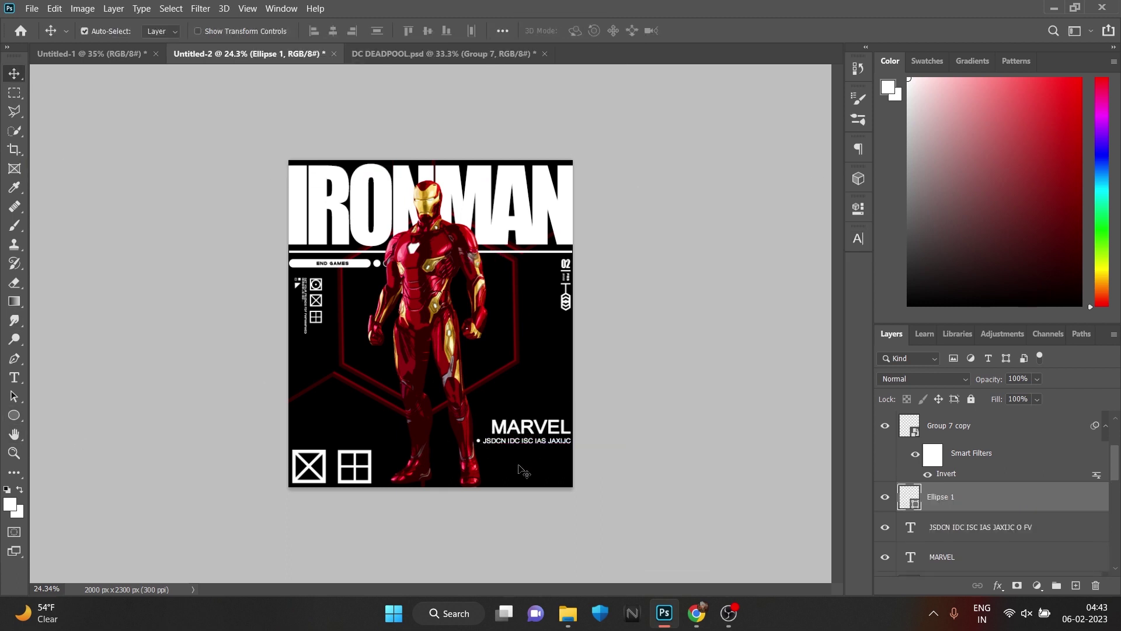
pyautogui.press('BackSpace')
pyautogui.write('JSDC')
pyautogui.press('BackSpace')
pyautogui.write('hx')
pyautogui.press('BackSpace')
pyautogui.press('Caps_Lock')
pyautogui.write('ns nd')
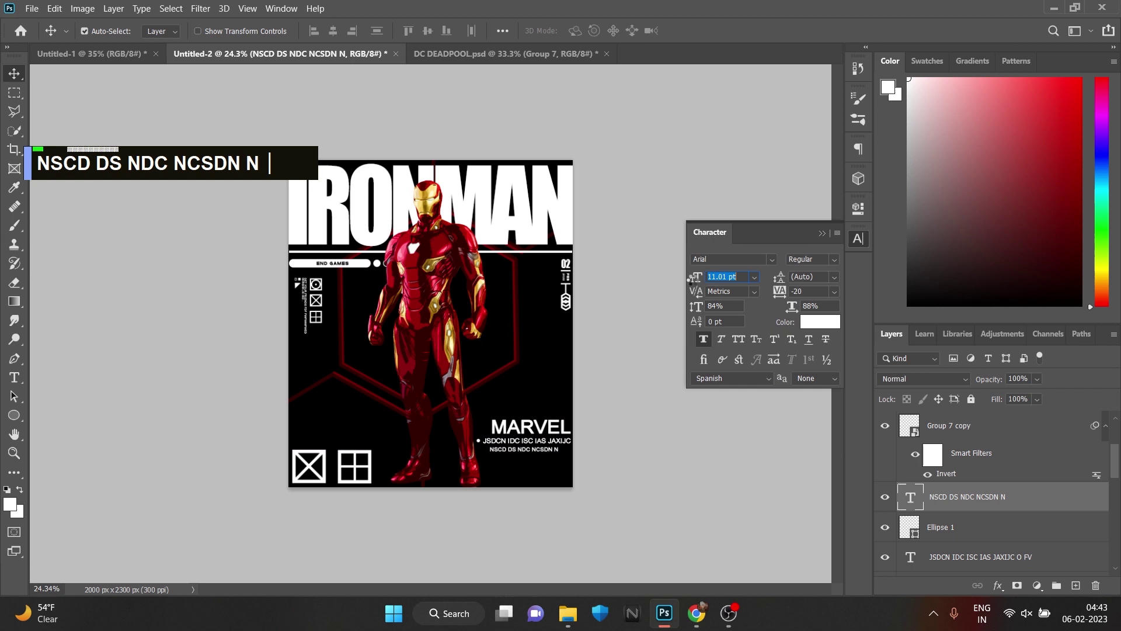
pyautogui.press('ctrl+t')
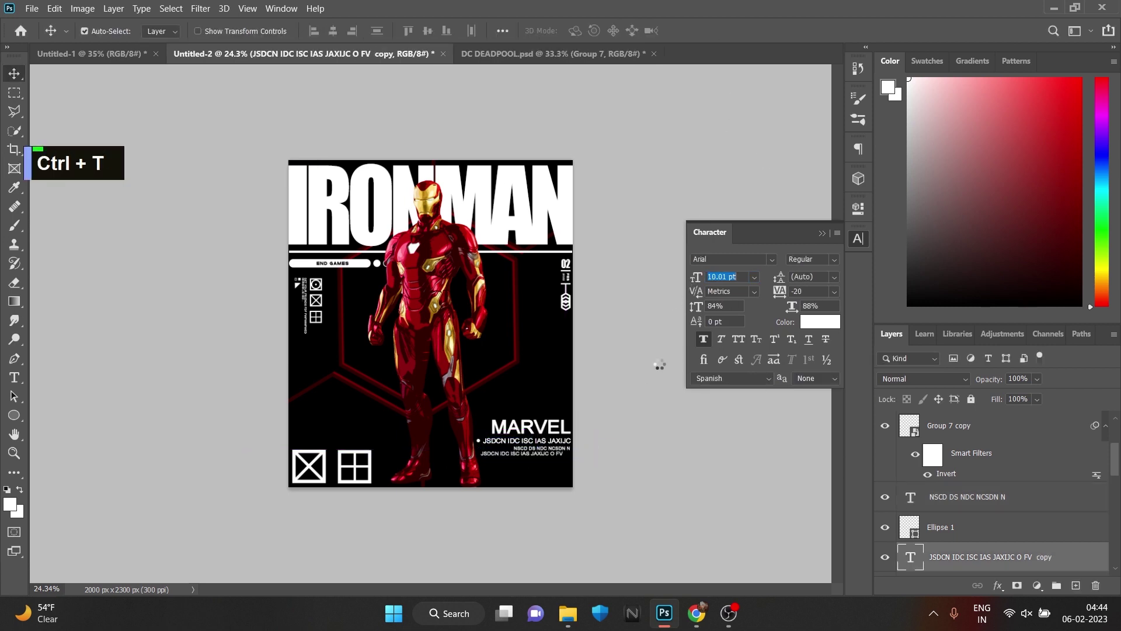
# Browse the Character panel font list to give MARVEL The Bold Font, Bold.
pyautogui.scroll(-3)
pyautogui.scroll(3)
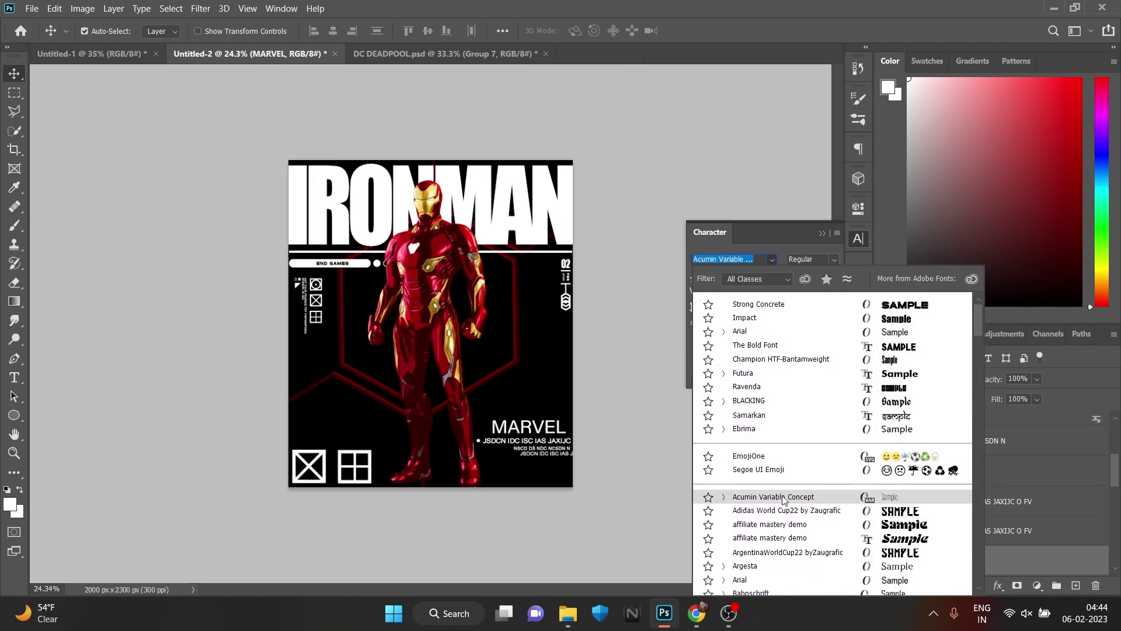
pyautogui.scroll(-3)
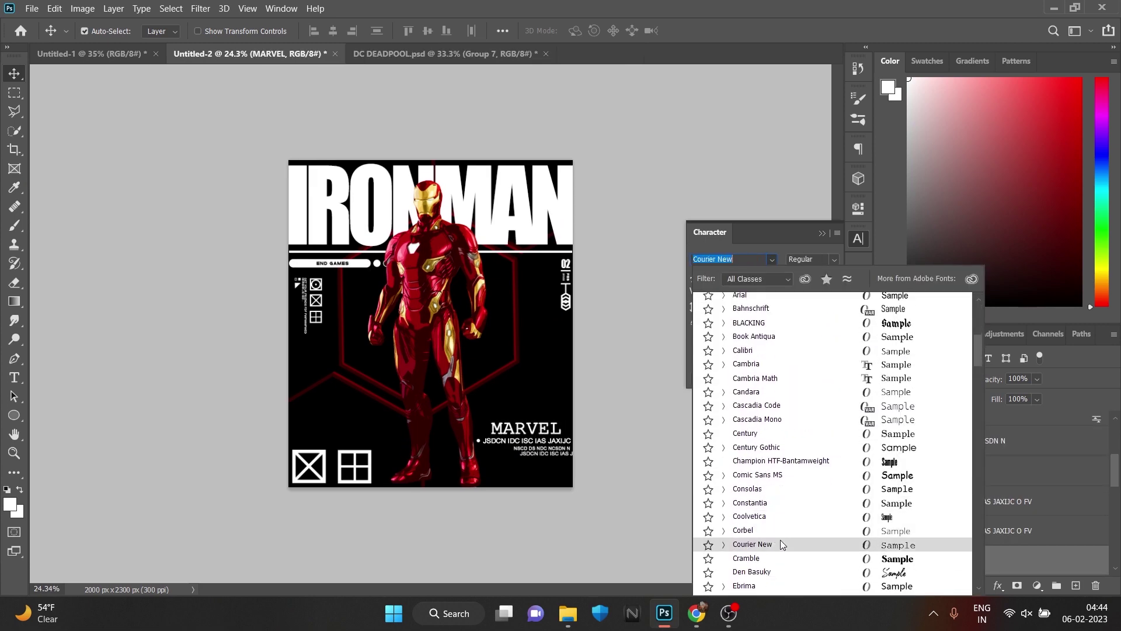
pyautogui.scroll(-3)
pyautogui.scroll(3)
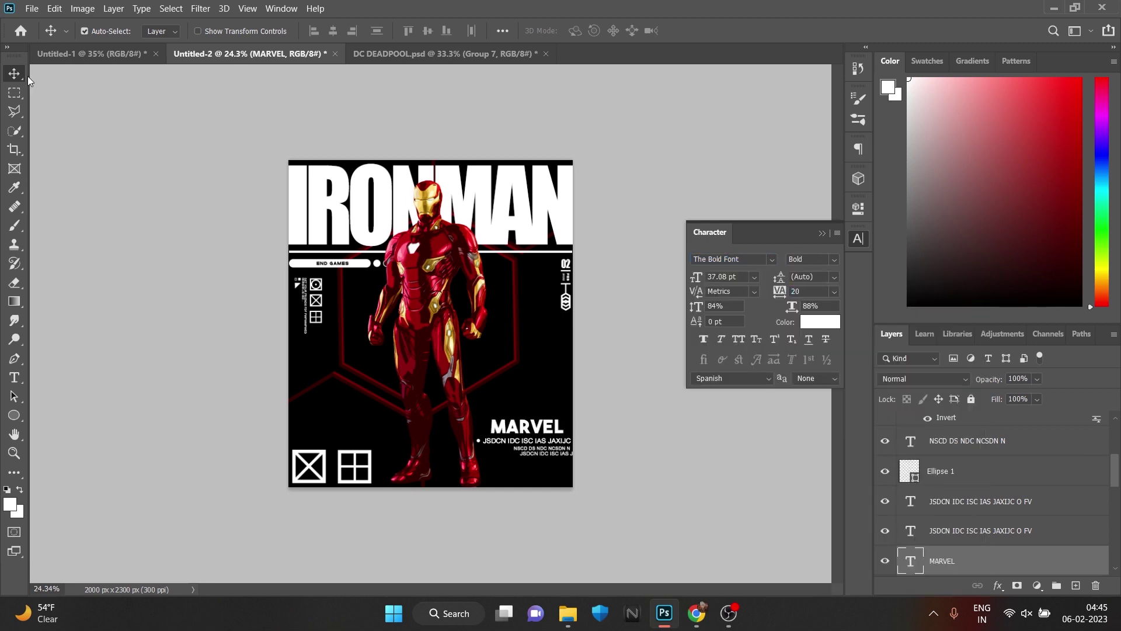
pyautogui.scroll(-3)
pyautogui.scroll(3)
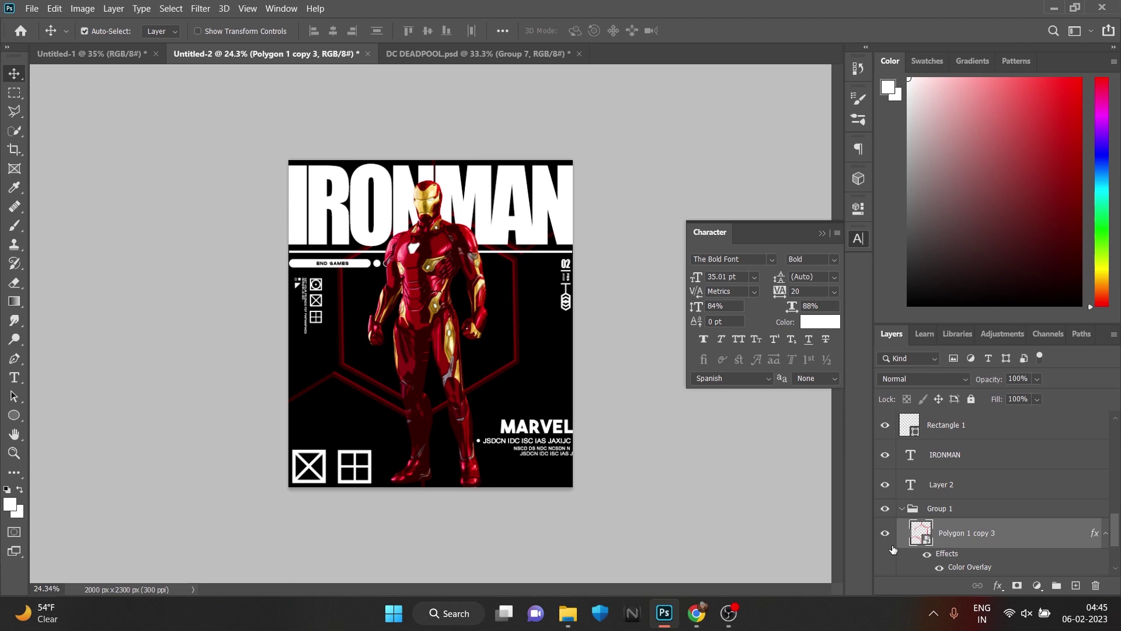
pyautogui.scroll(-3)
pyautogui.scroll(3)
pyautogui.scroll(-3)
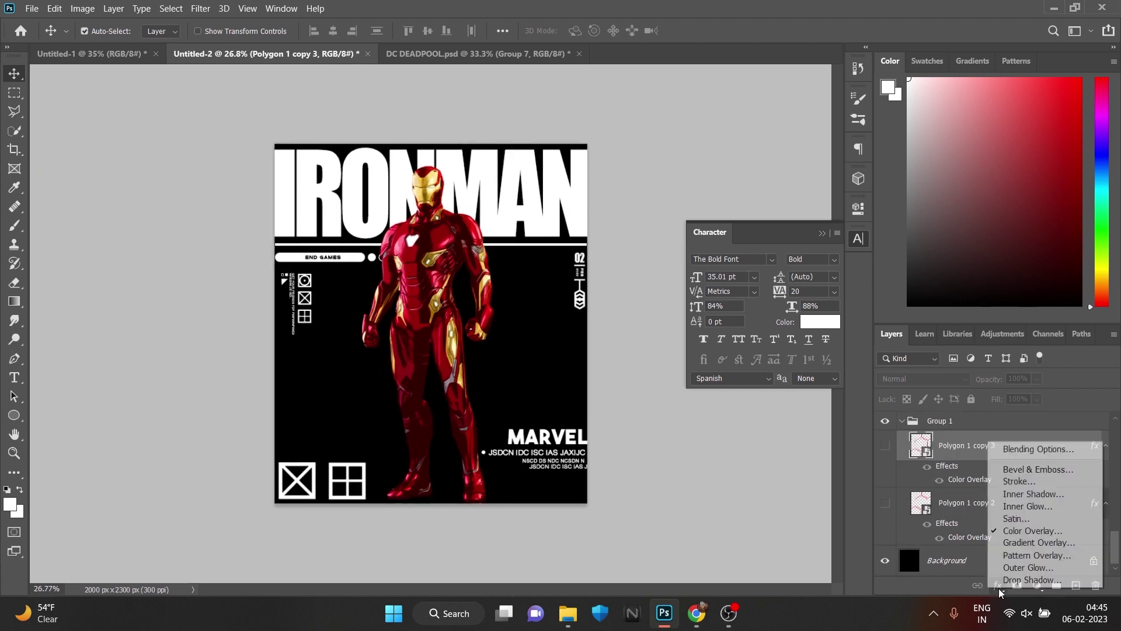
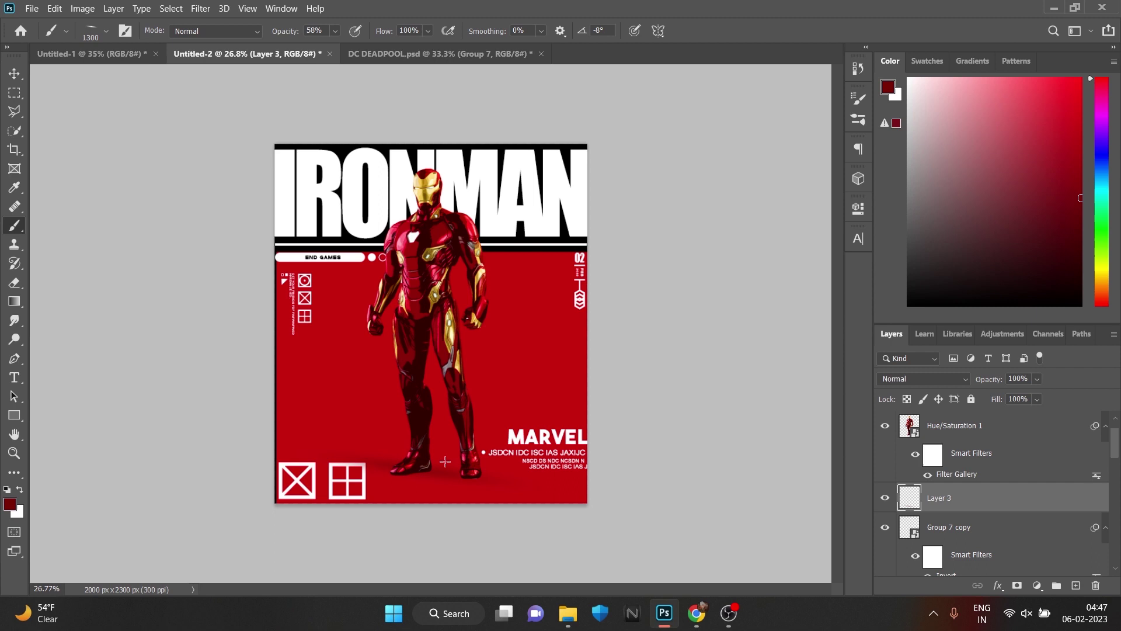
# Undo stray brush strokes repeatedly until the soft dark-red foot shadow on Layer 3 looks right.
pyautogui.press('ctrl+z')
pyautogui.press('ctrl+z')
pyautogui.press('ctrl+z')
pyautogui.press('ctrl+z')
pyautogui.press('ctrl+z')
pyautogui.press('ctrl+z')
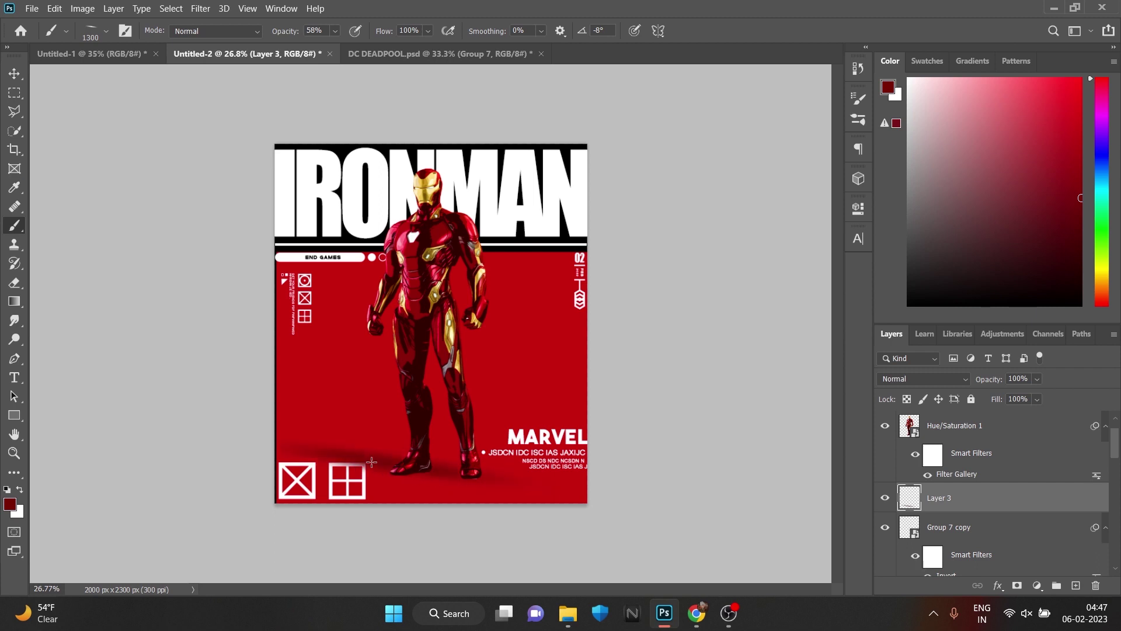
pyautogui.press('ctrl+z')
pyautogui.press('ctrl+z')
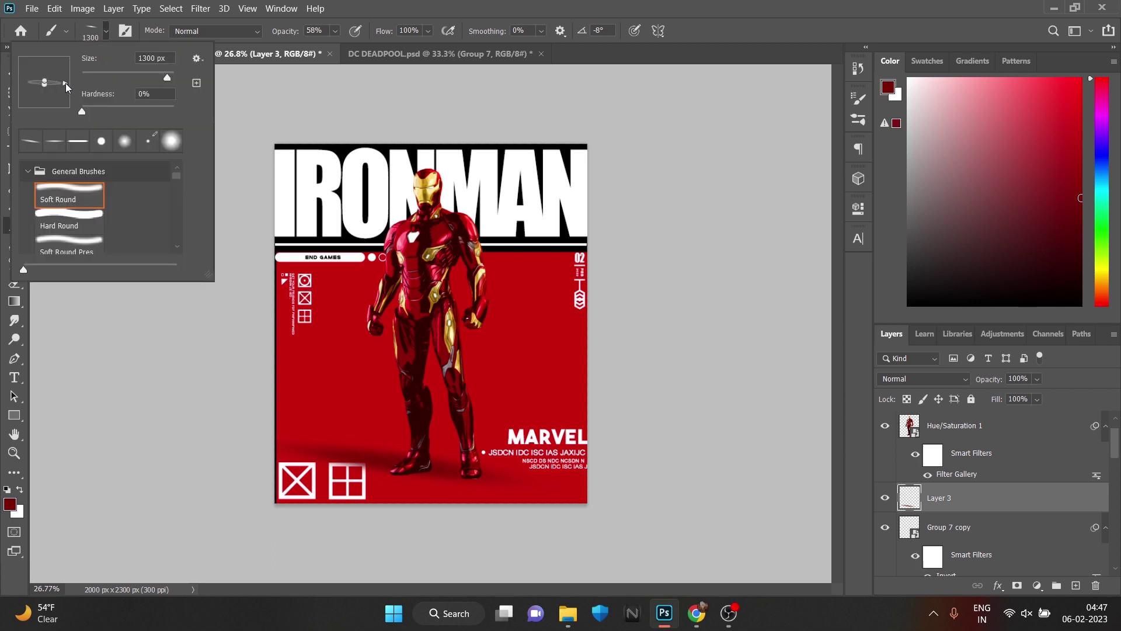
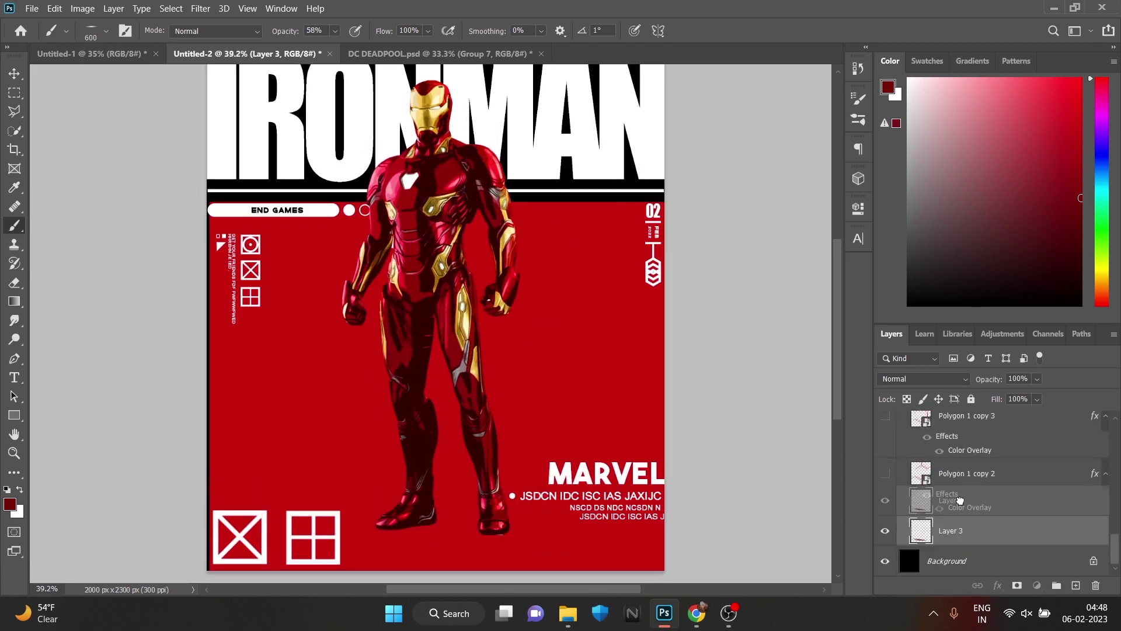
pyautogui.scroll(-3)
# Reshape the thin white rectangle and skew it into a slanted stripe with Free Transform.
pyautogui.scroll(3)
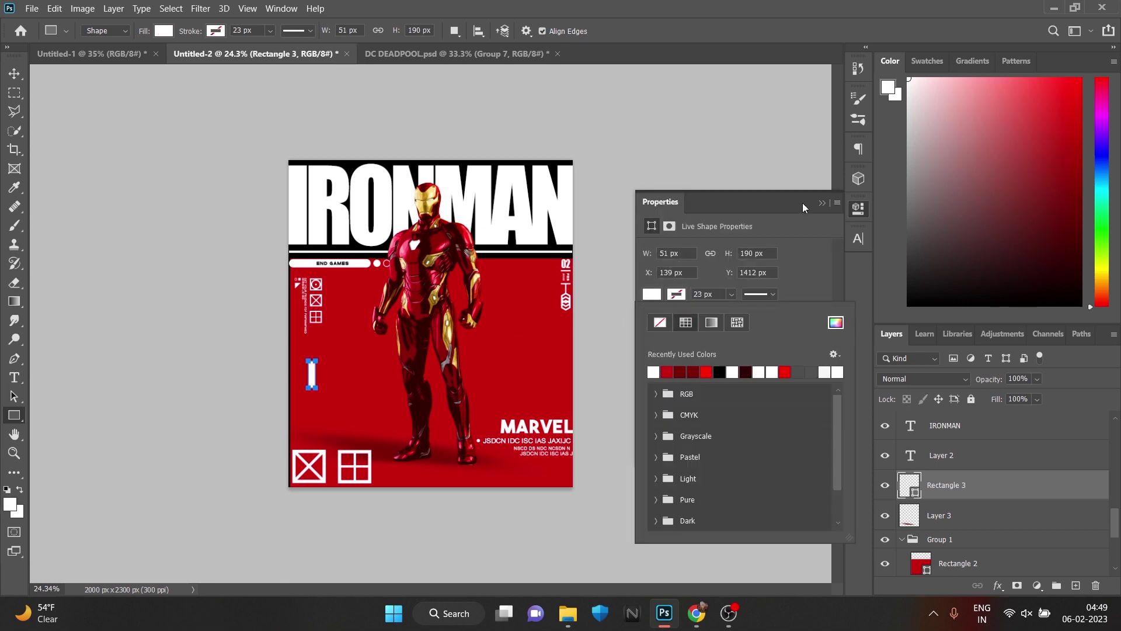
pyautogui.scroll(3)
pyautogui.press('ctrl+t')
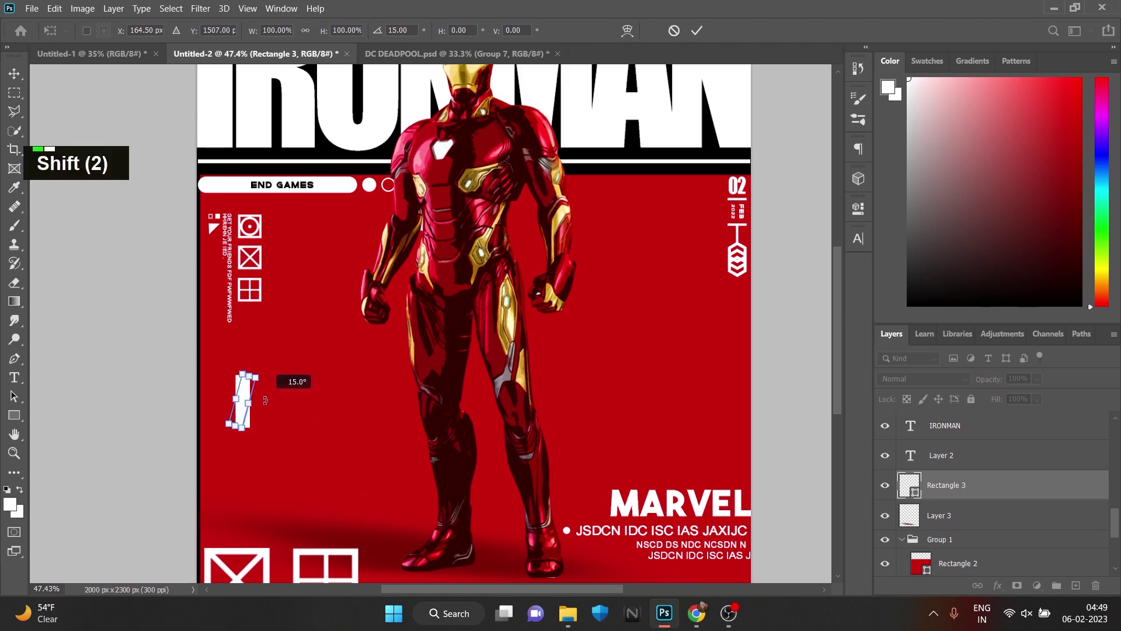
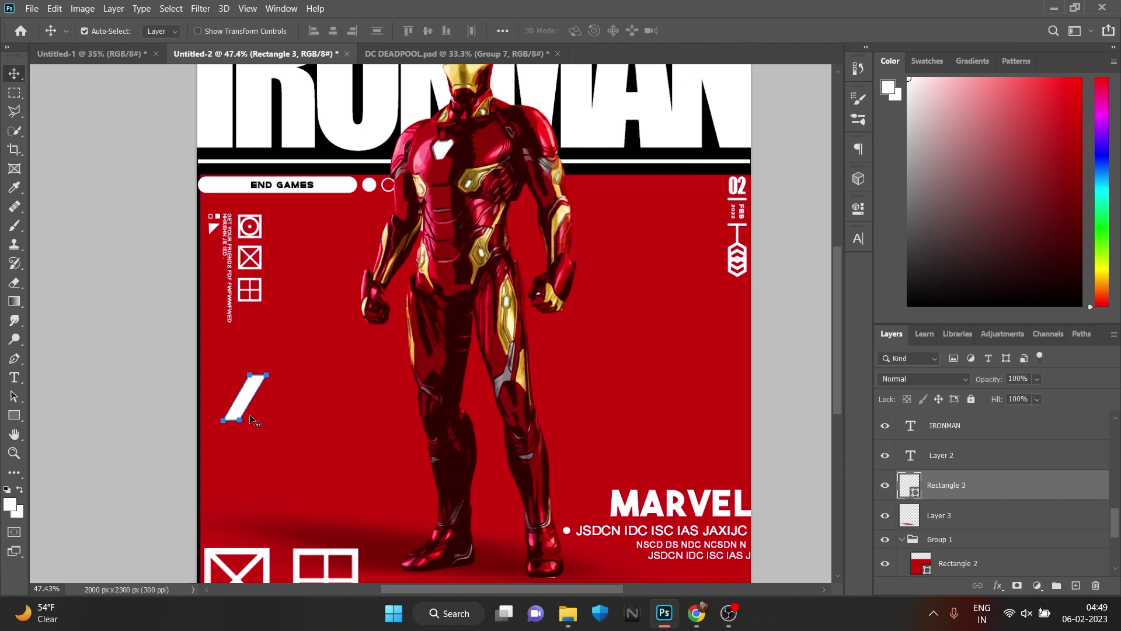
pyautogui.press('ctrl+t')
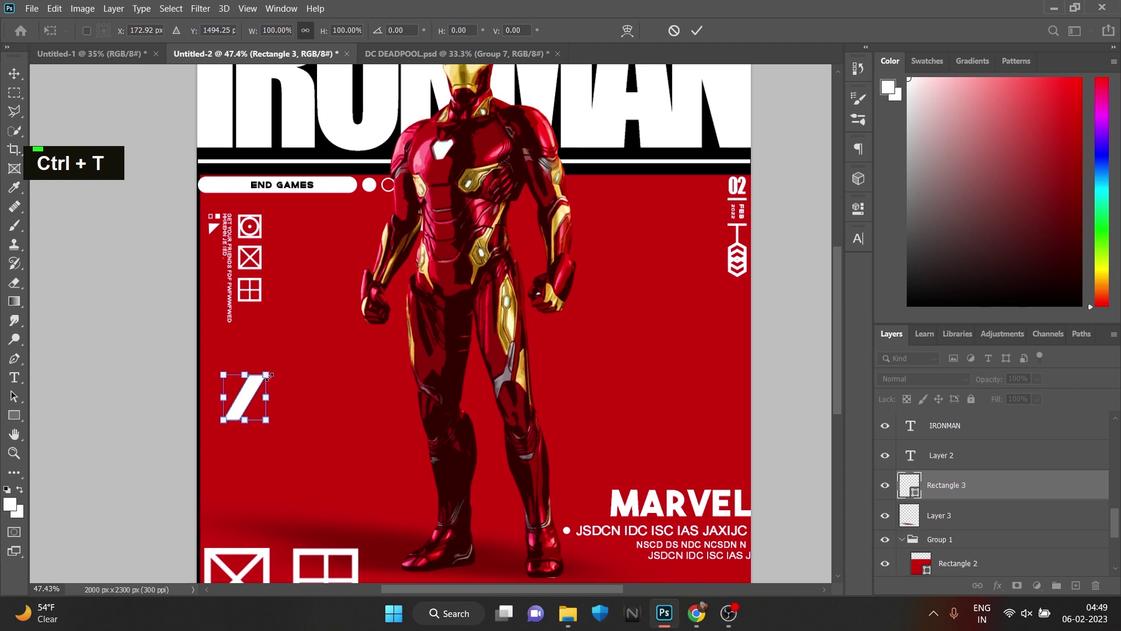
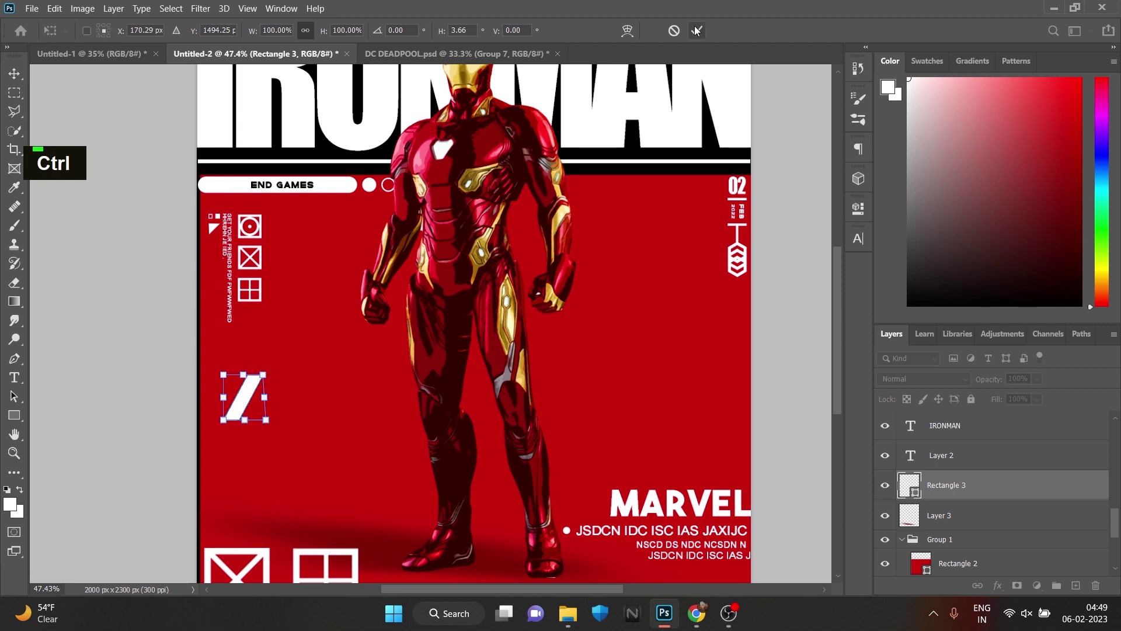
# Duplicate the slanted stripe and nudge the copy alongside the first.
pyautogui.press('ctrl+j')
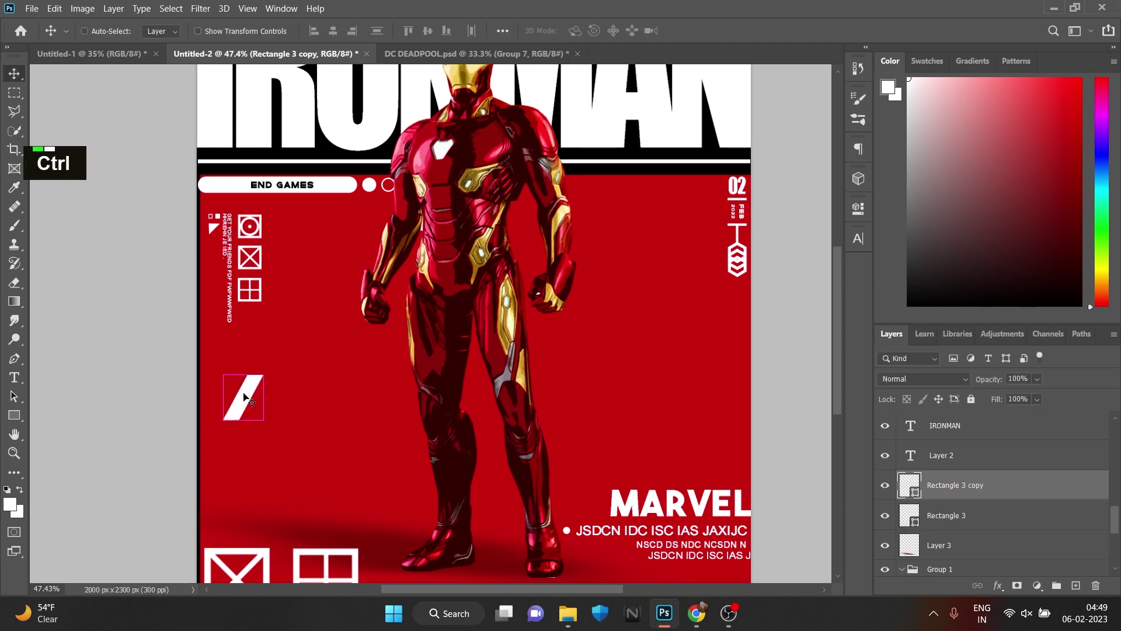
pyautogui.press('ctrl+t')
pyautogui.press('ctrl+t')
pyautogui.press('ctrl+j')
pyautogui.press('Return')
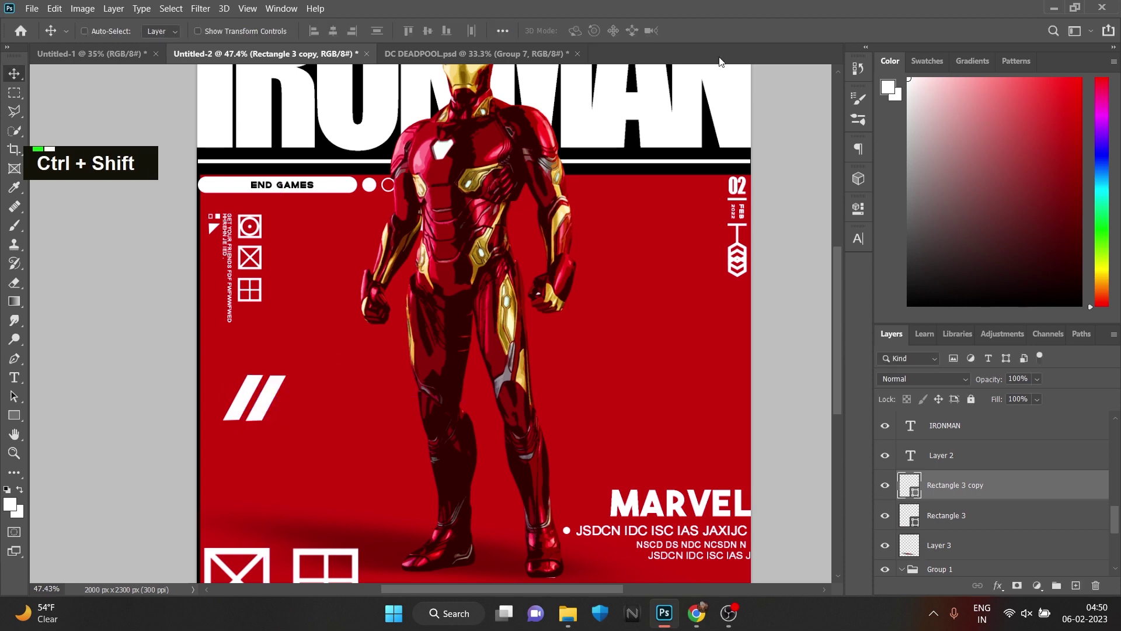
# Group the two stripes, duplicate the group and place the copy beside the originals.
pyautogui.write('ddd')
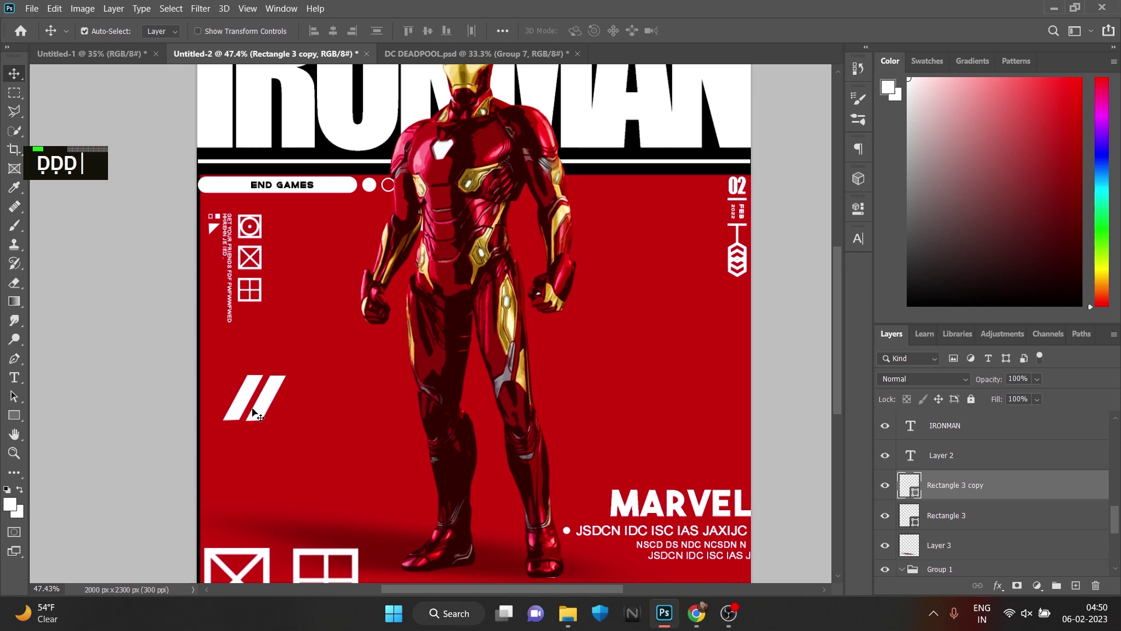
pyautogui.press('ctrl+t')
pyautogui.press('ctrl+t')
pyautogui.click(995, 495)
pyautogui.press('ctrl+g')
pyautogui.rightClick(1027, 478)
pyautogui.press('ctrl+j')
pyautogui.press('ctrl+t')
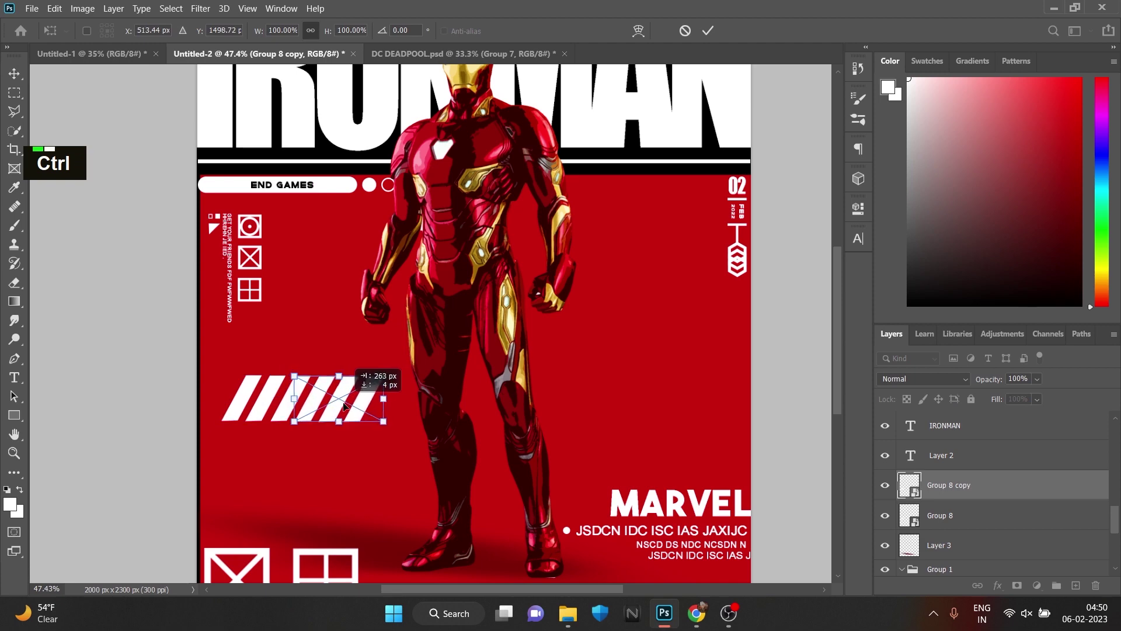
pyautogui.click(984, 525)
pyautogui.press('ctrl+j')
# Group the four stripes, duplicate again and line the copies into one band across the canvas.
pyautogui.rightClick(984, 524)
pyautogui.rightClick(995, 519)
pyautogui.press('ctrl+g')
pyautogui.rightClick(1004, 485)
pyautogui.press('ctrl+j')
pyautogui.press('ctrl+t')
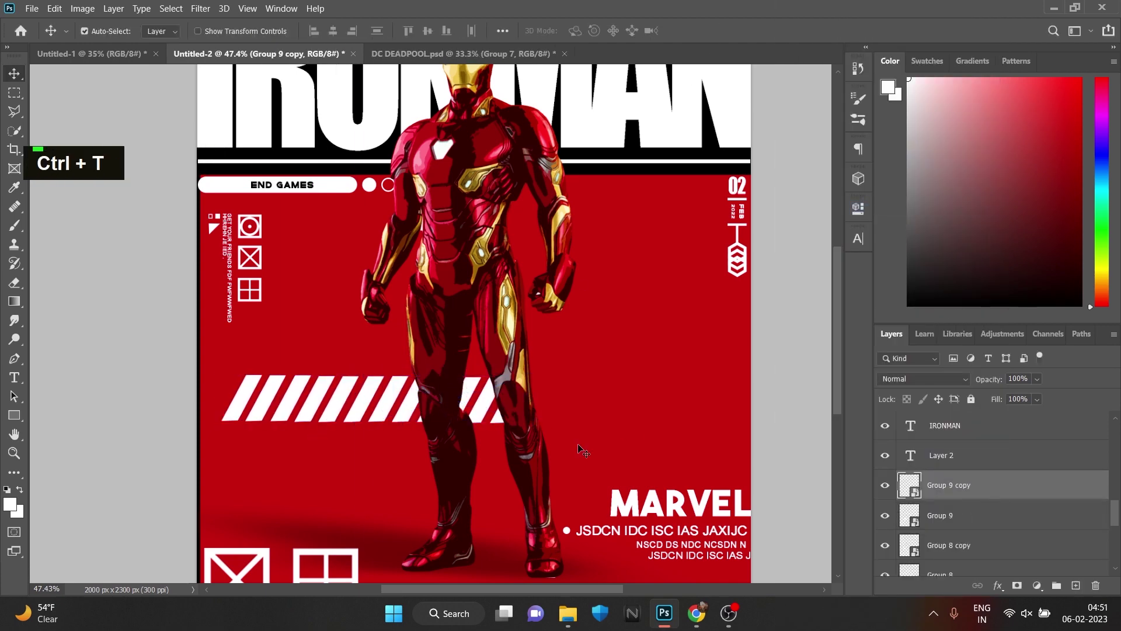
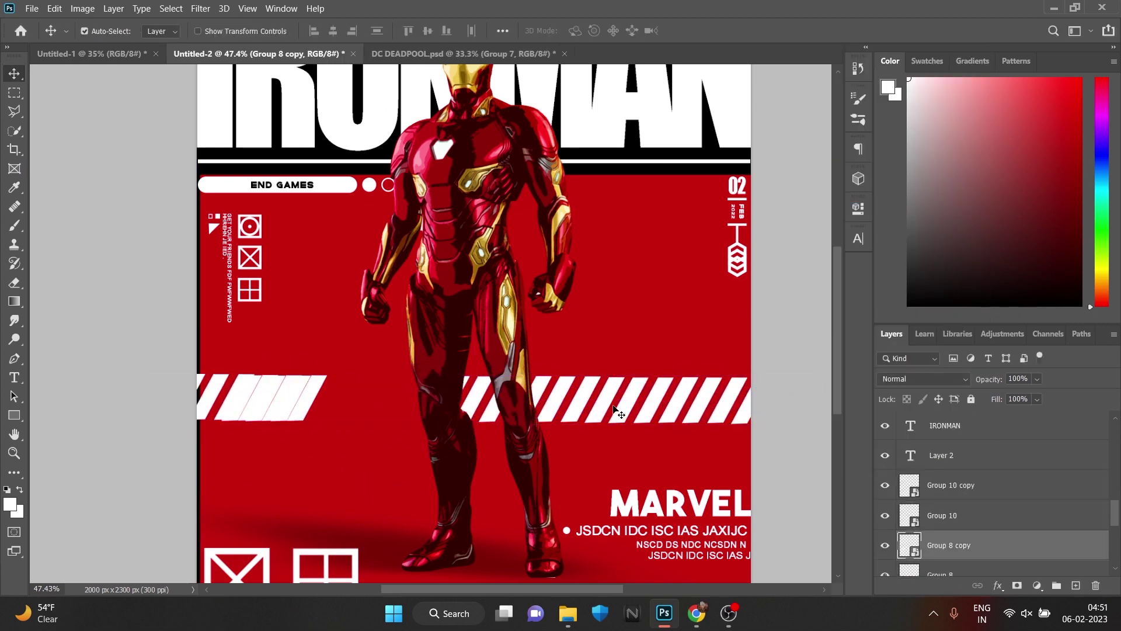
pyautogui.press('ctrl+z')
pyautogui.press('ctrl+t')
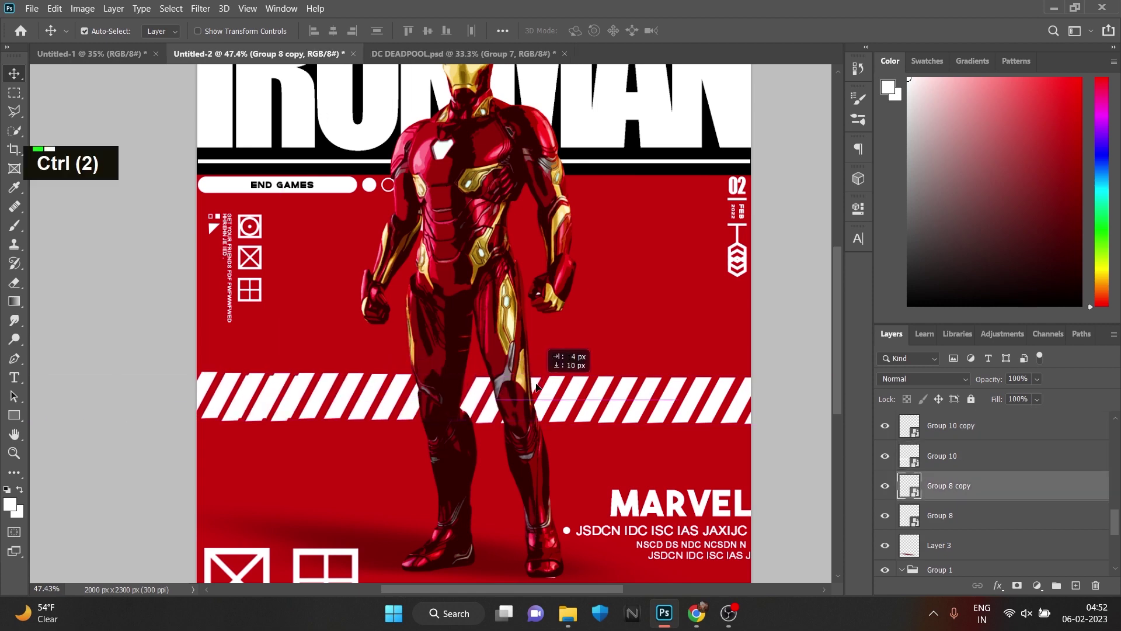
pyautogui.press('Delete')
# Invert the stripe and text groups to black and start the RED label and detail copies.
pyautogui.scroll(-3)
pyautogui.scroll(3)
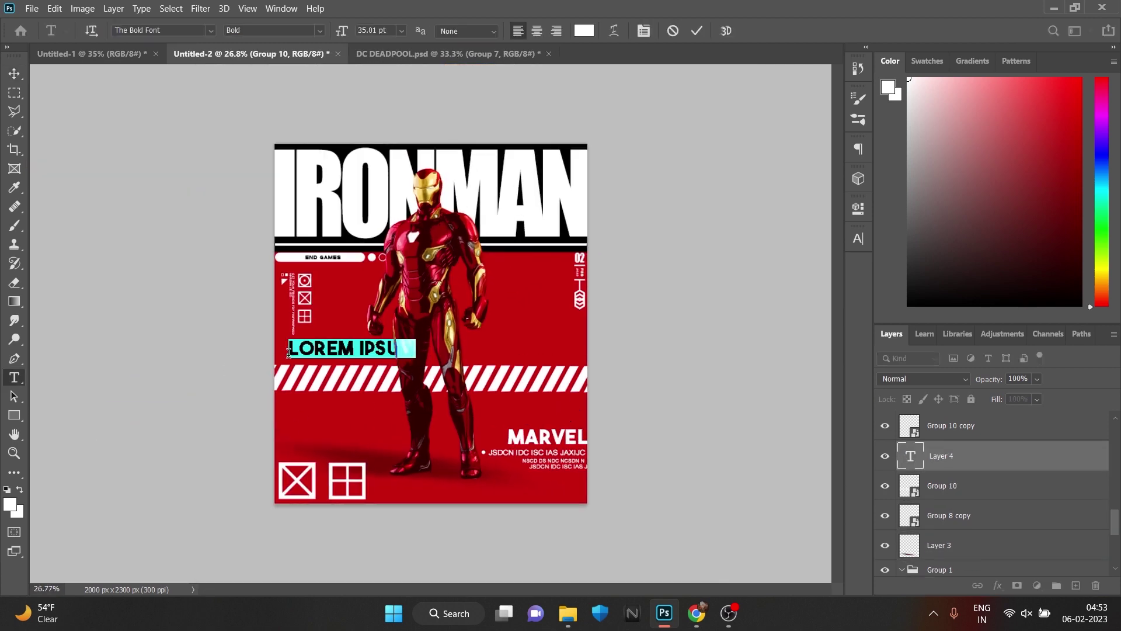
pyautogui.press('BackSpace')
pyautogui.press('BackSpace')
pyautogui.press('ctrl+t')
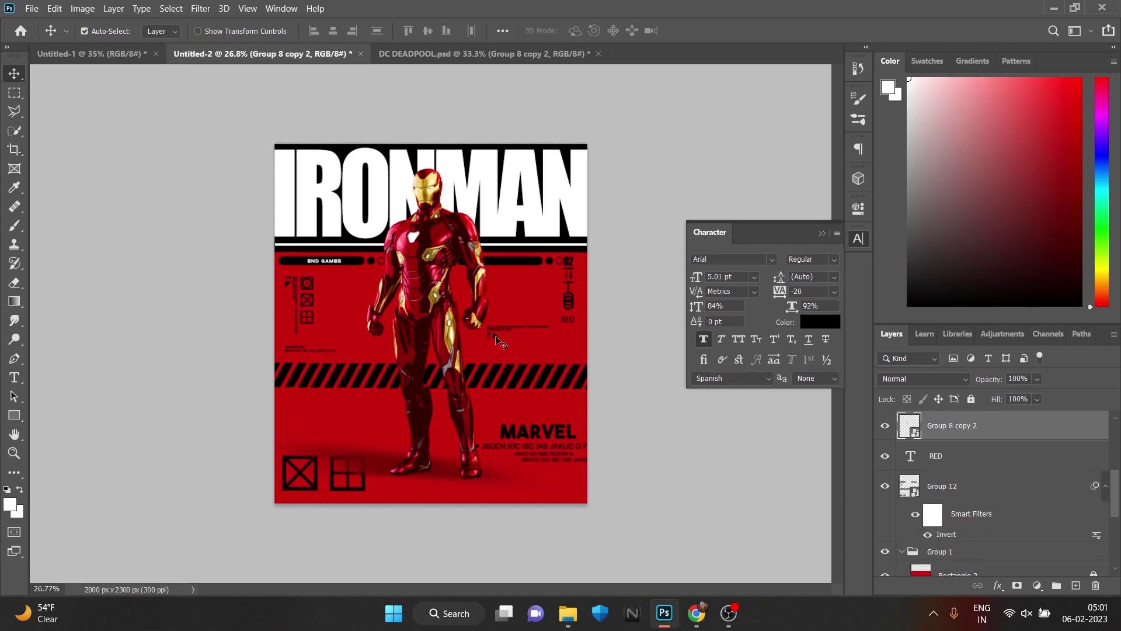
pyautogui.rightClick(501, 341)
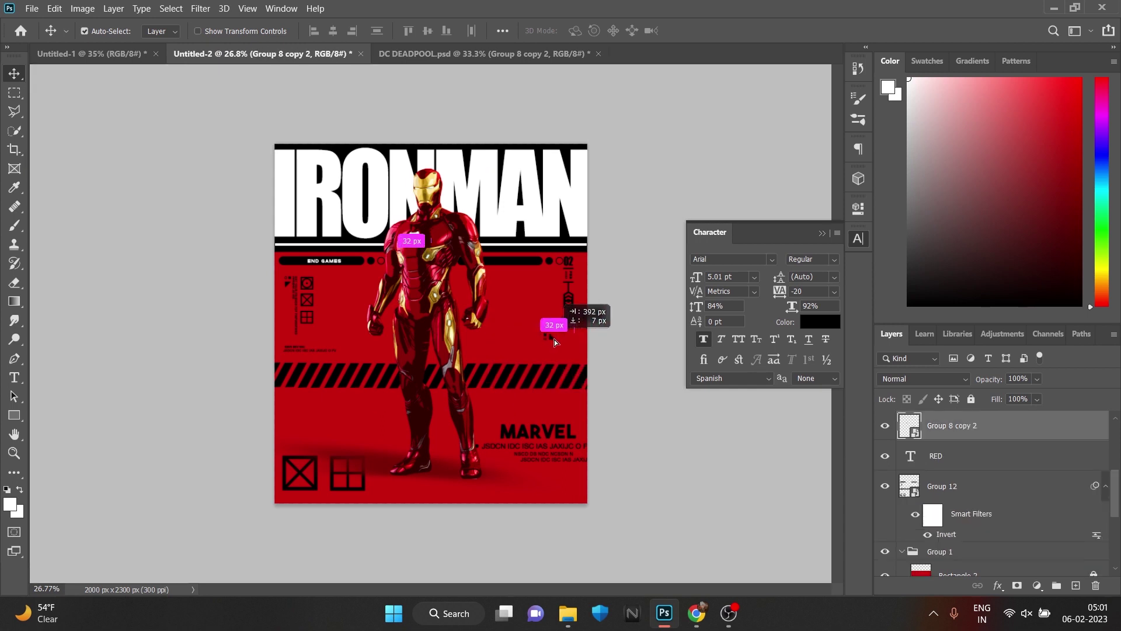